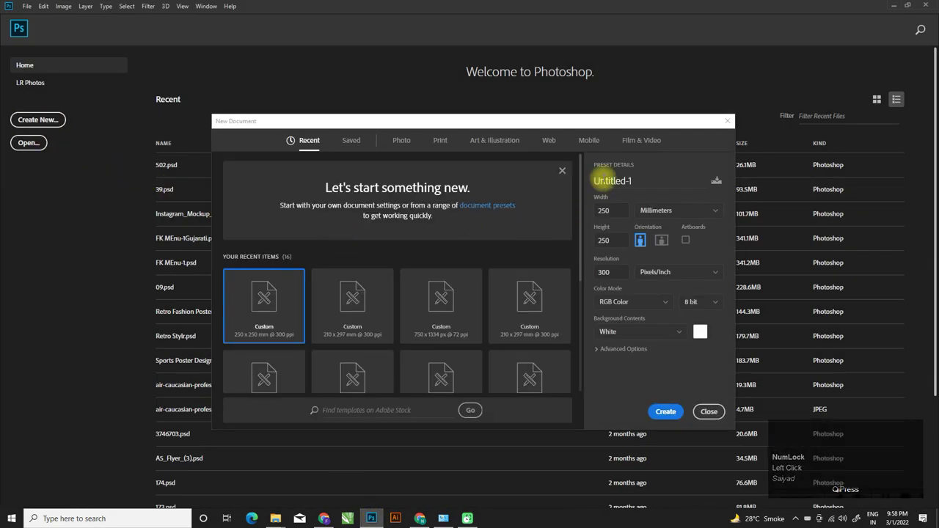
Name the preset 'Fashion Social Media Template' and create the 250 × 250 mm, 300 ppi document
drag(630, 185, 581, 196)
key(space)
key(space)
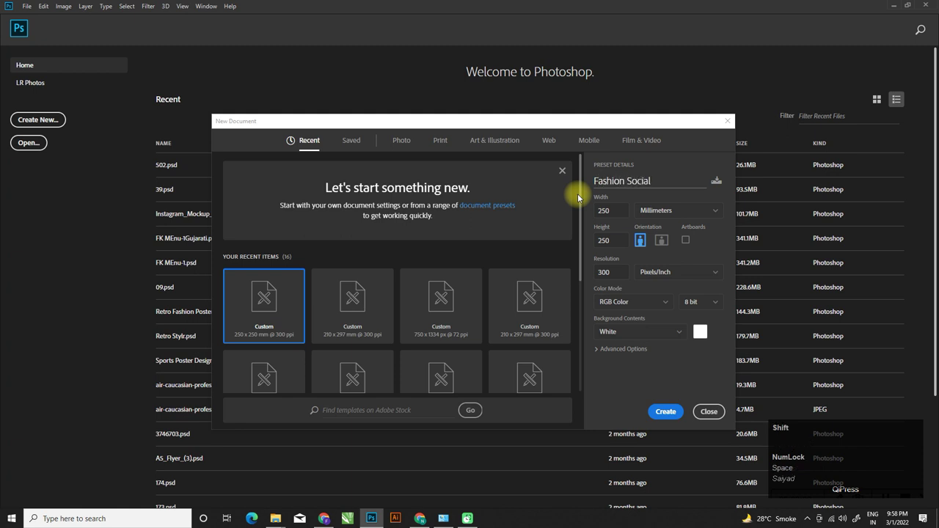
key(space)
key(space)
click(673, 418)
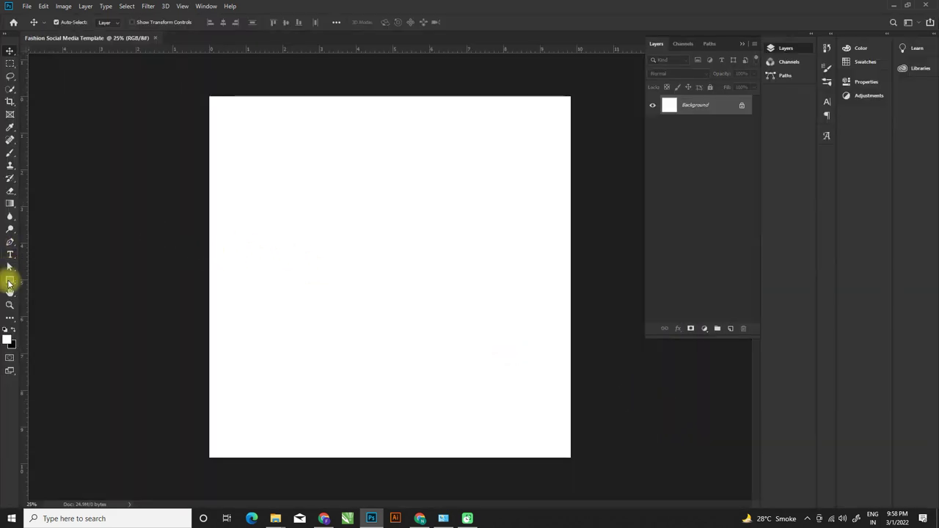
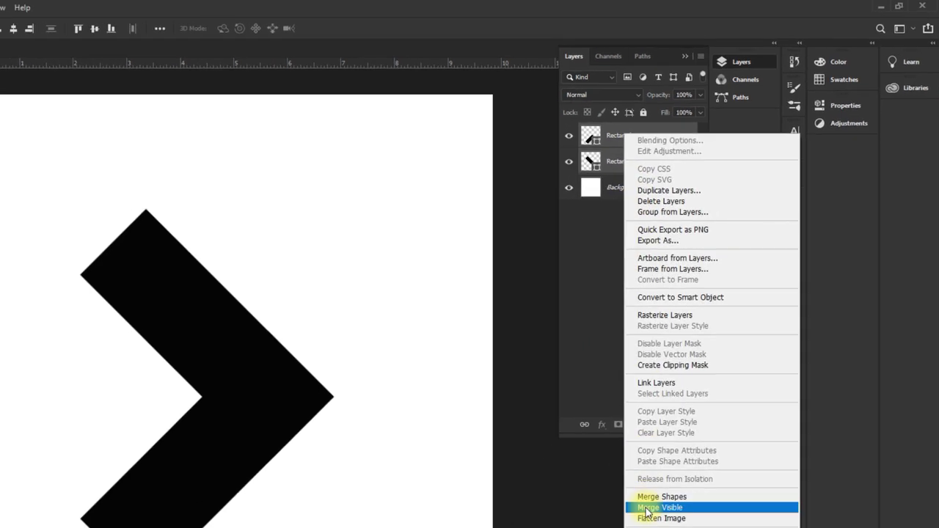
Merge the two rotated rectangle layers into a single black chevron shape
drag(702, 419, 428, 269)
click(420, 257)
click(429, 277)
scroll(down, 3)
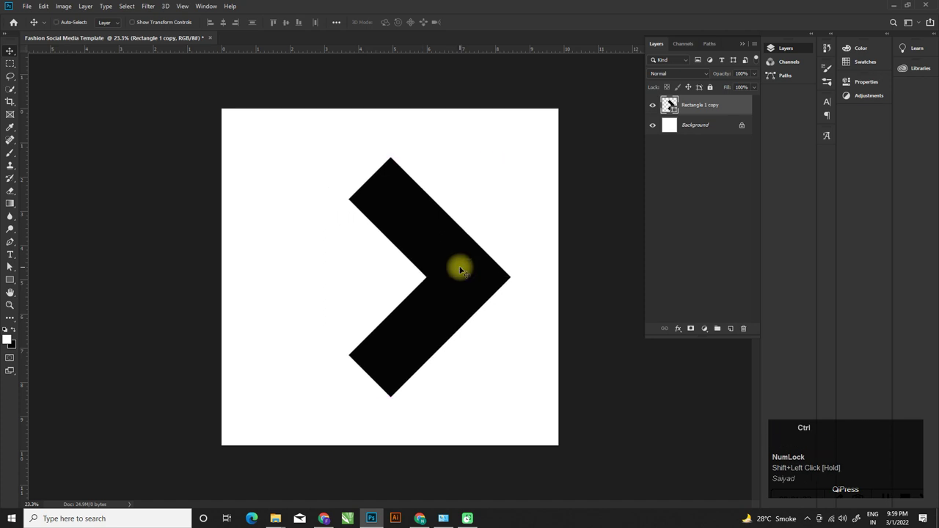
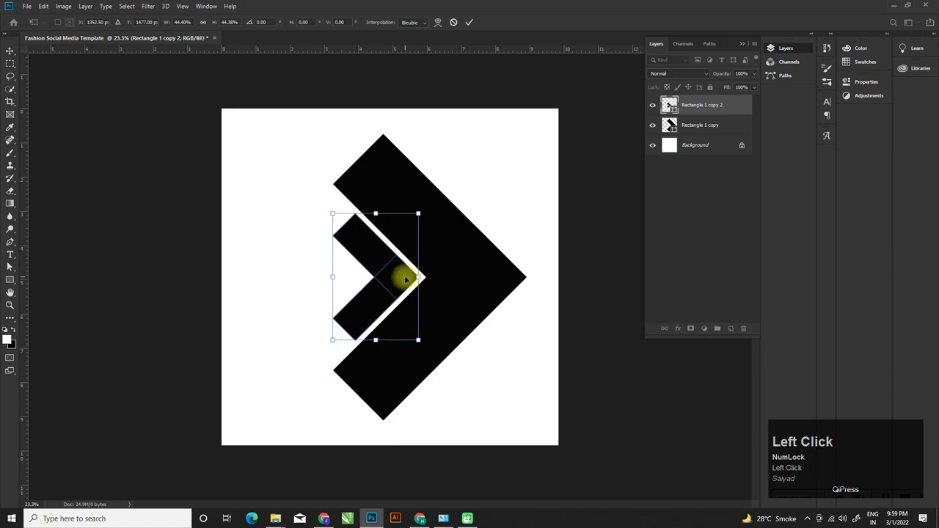
Commit the scaled-down inner chevron copy and select the original chevron for resizing
click(748, 126)
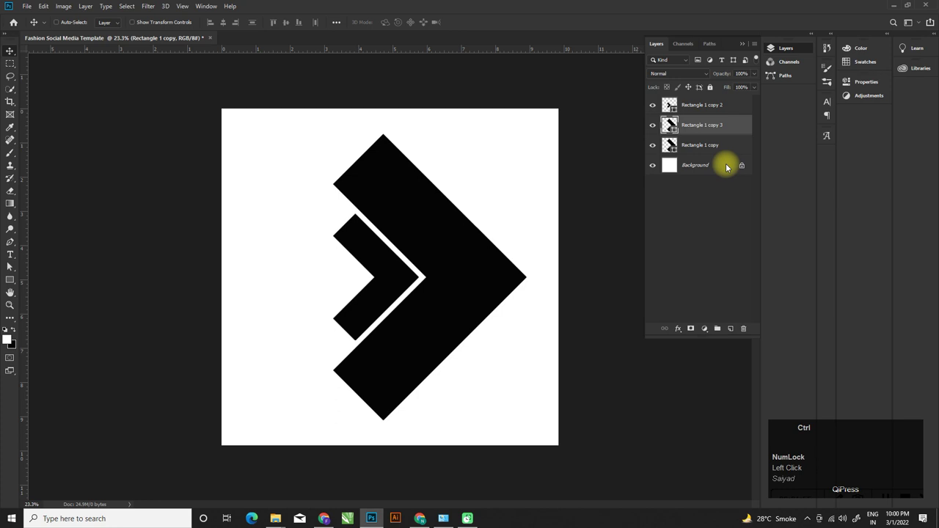
click(727, 149)
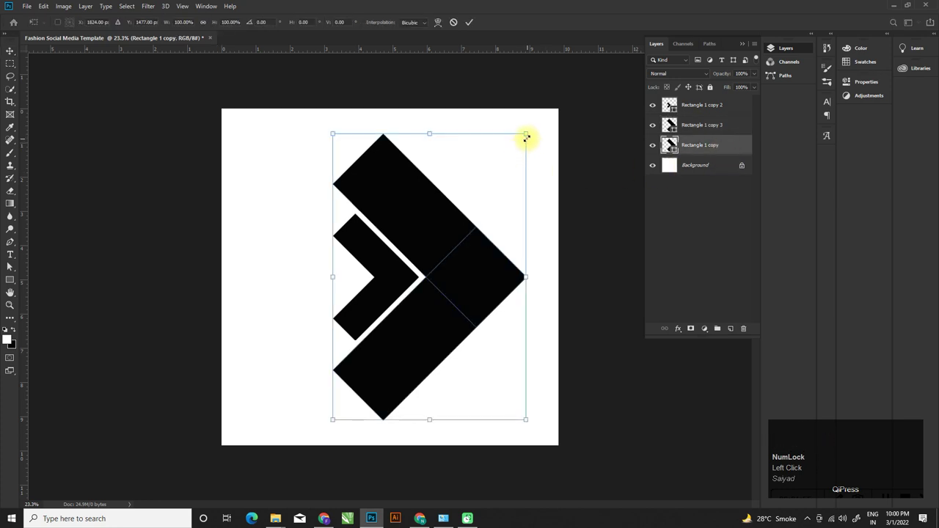
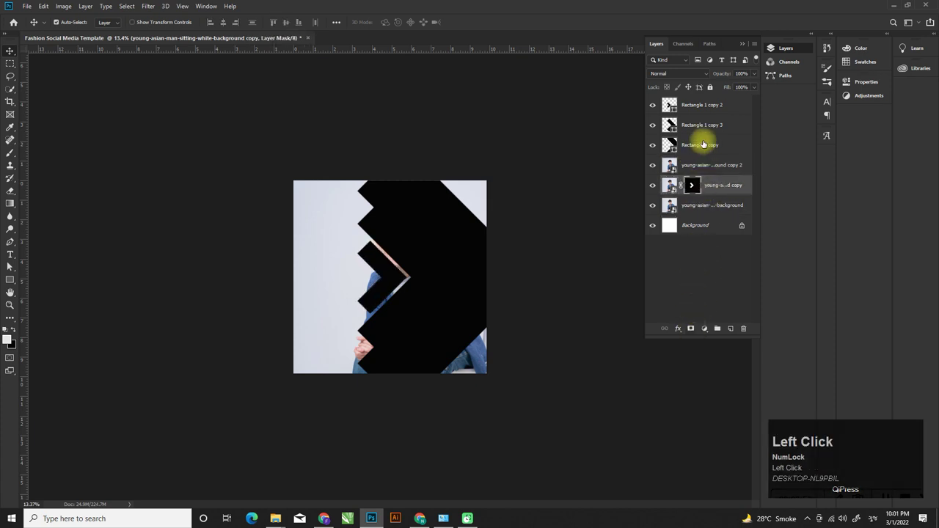
Mask the bottom photo copy to the outer chevron's outline and hide the black shapes
click(706, 146)
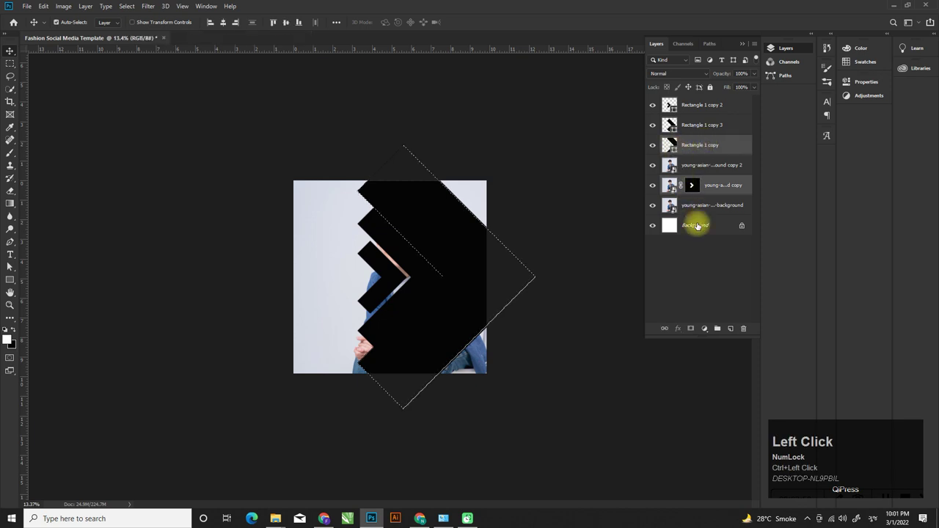
click(703, 210)
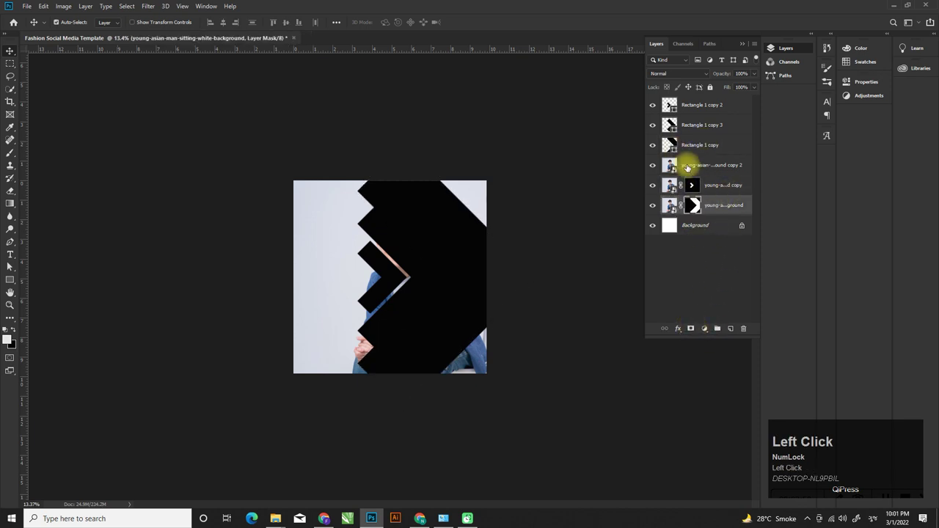
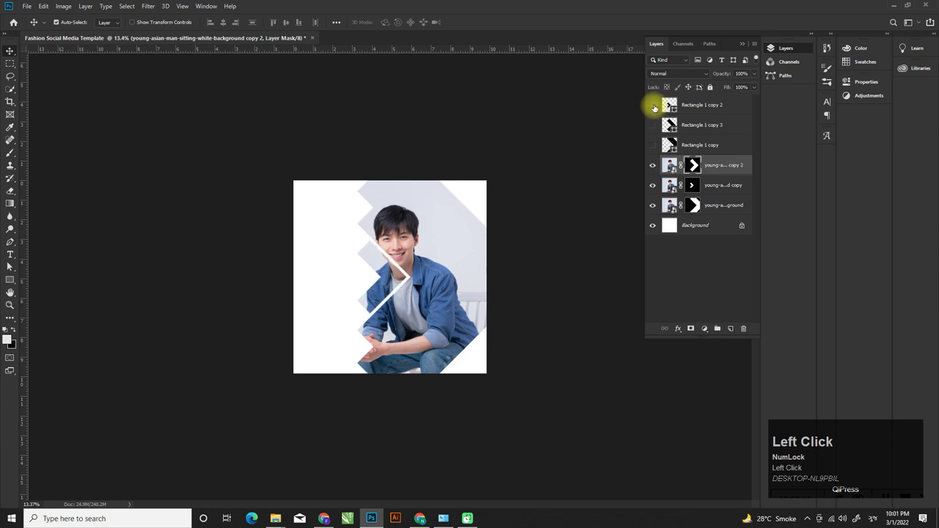
click(724, 213)
Fade an outer photo copy with lower opacity and Luminosity blending
click(720, 189)
drag(695, 77, 704, 114)
click(726, 74)
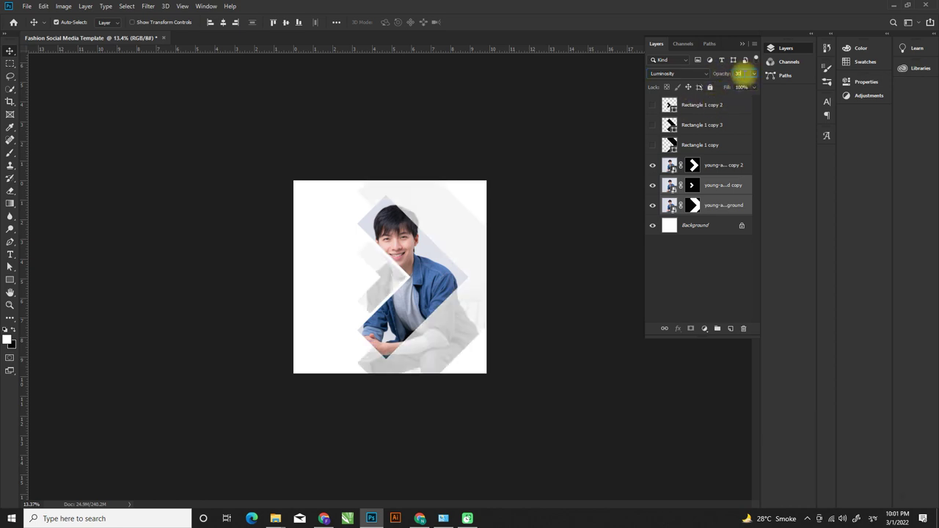
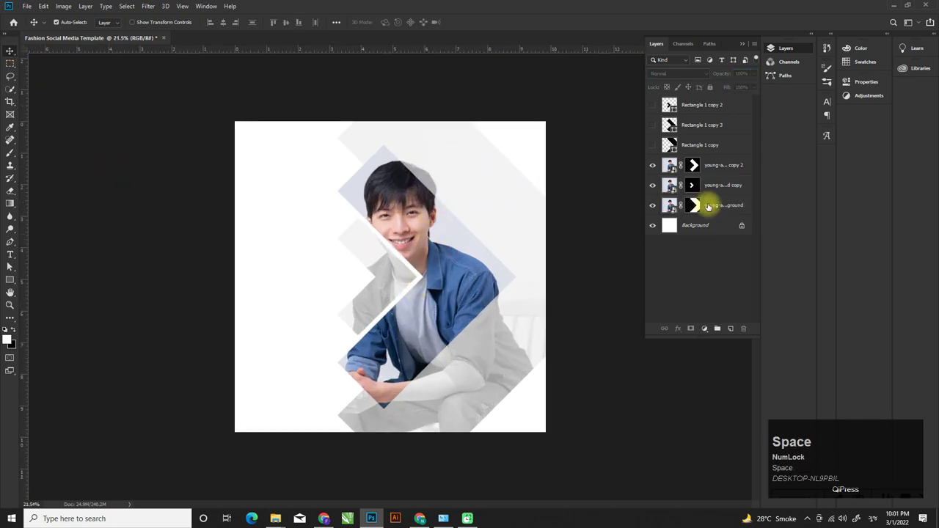
Add a Gradient Fill tint over the photo and select chevron layers for grouping
click(732, 169)
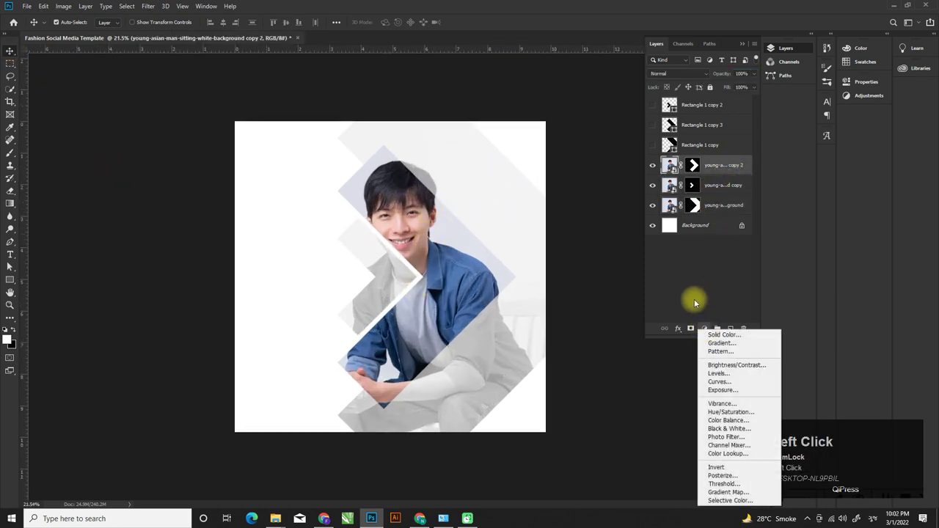
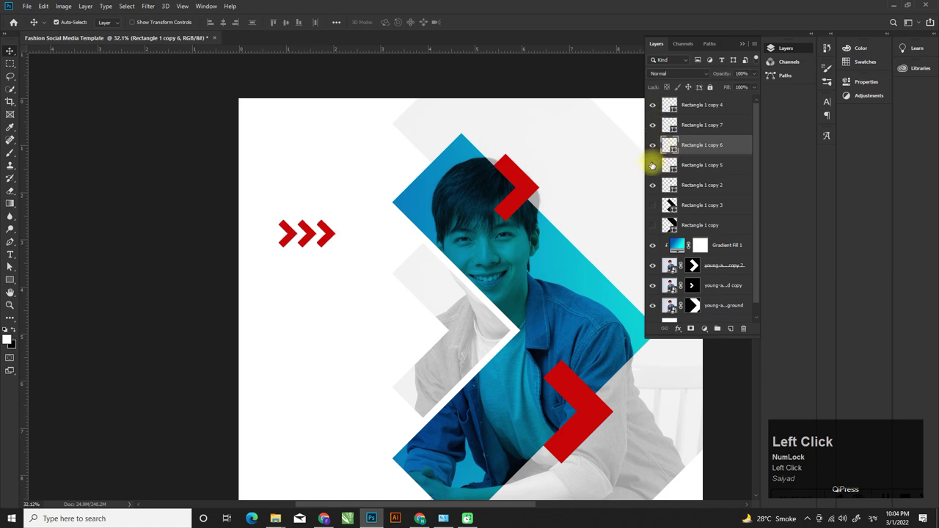
click(712, 168)
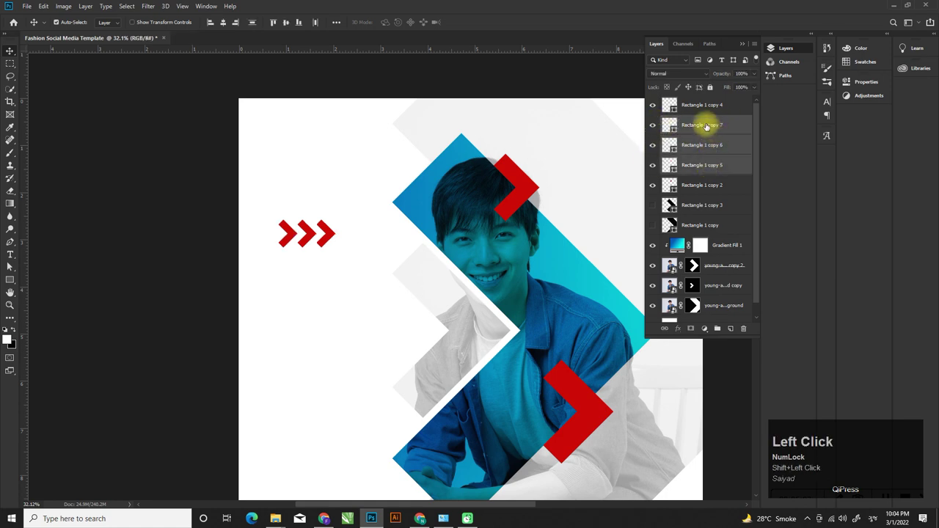
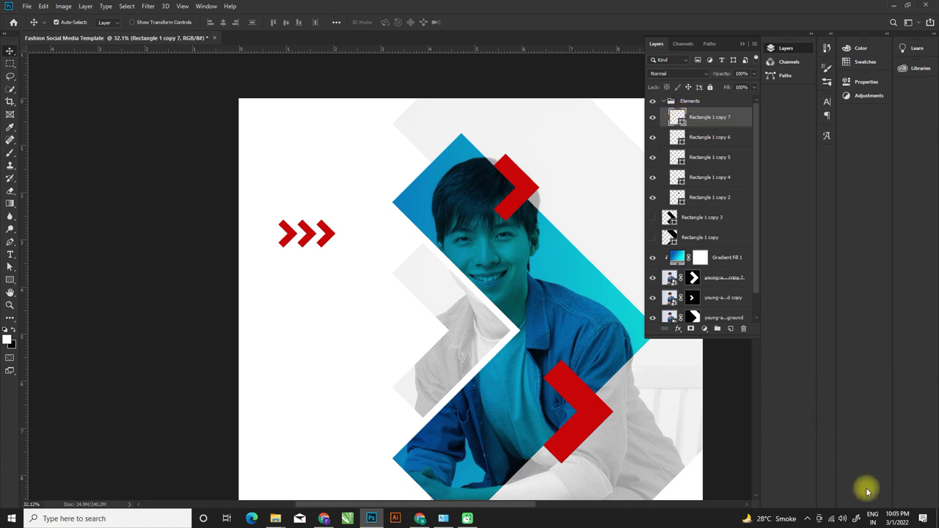
Select the small arrows in turn and bring up the Color Picker to recolour one
click(890, 506)
scroll(up, 3)
key(space)
click(280, 242)
key(space)
click(660, 122)
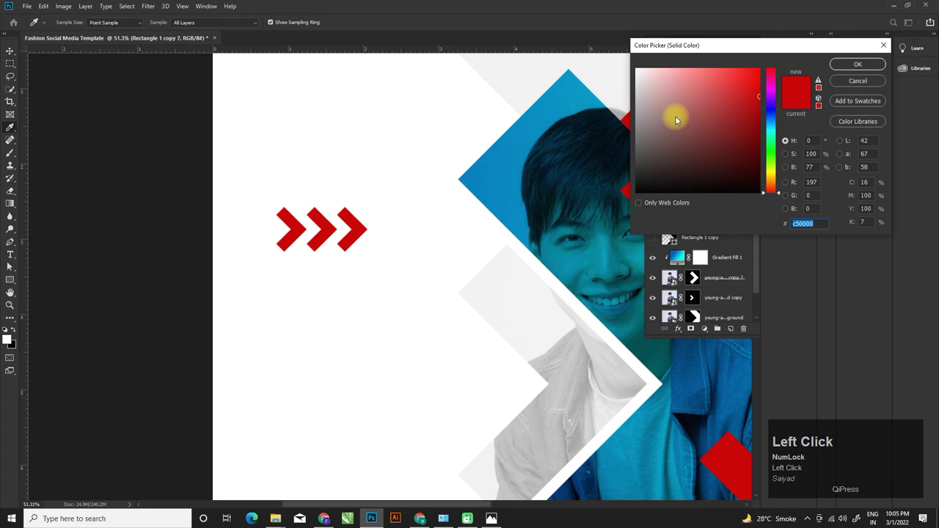
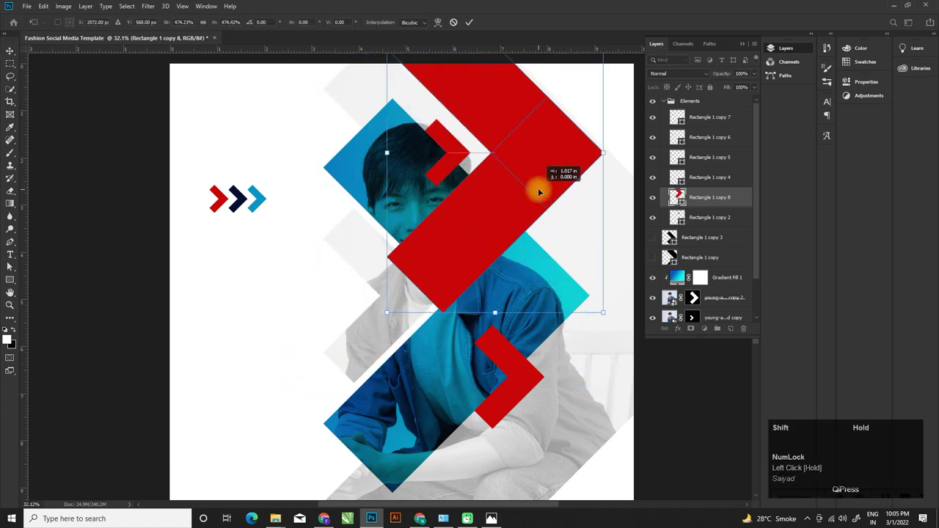
Move the enlarged chevron to the left edge and reduce its stroke to a thin outline
drag(549, 192, 26, 262)
click(18, 270)
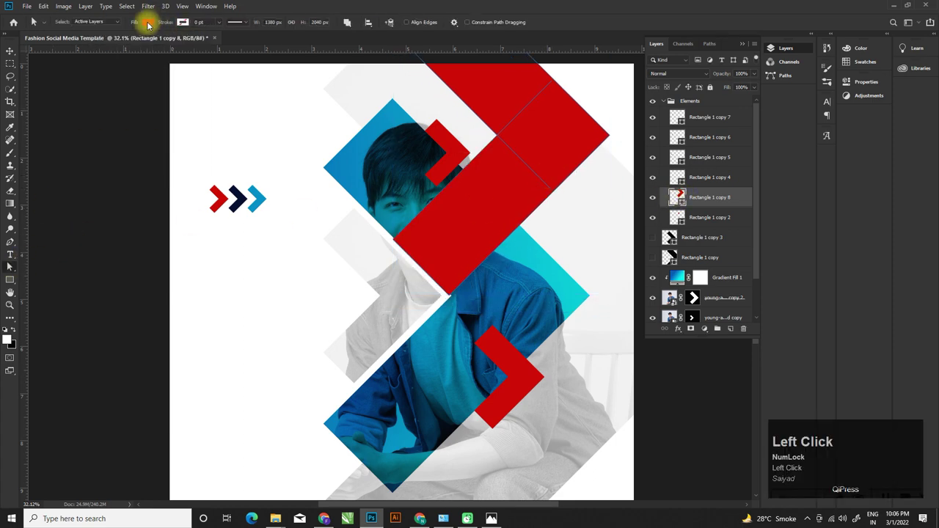
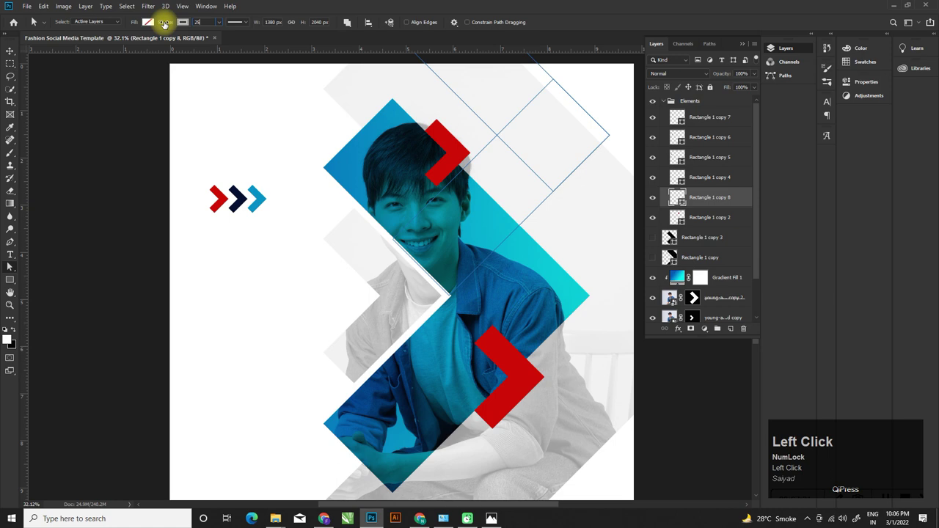
key(Tab)
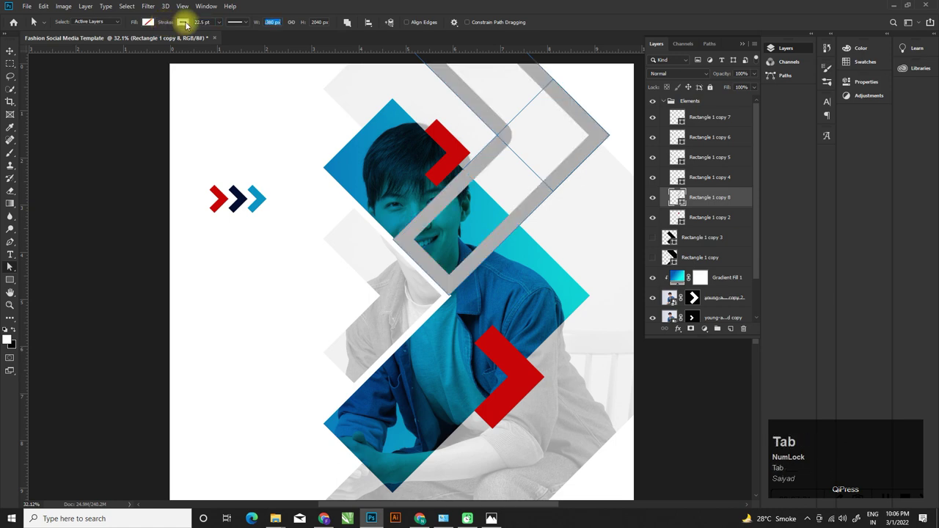
click(215, 23)
key(Tab)
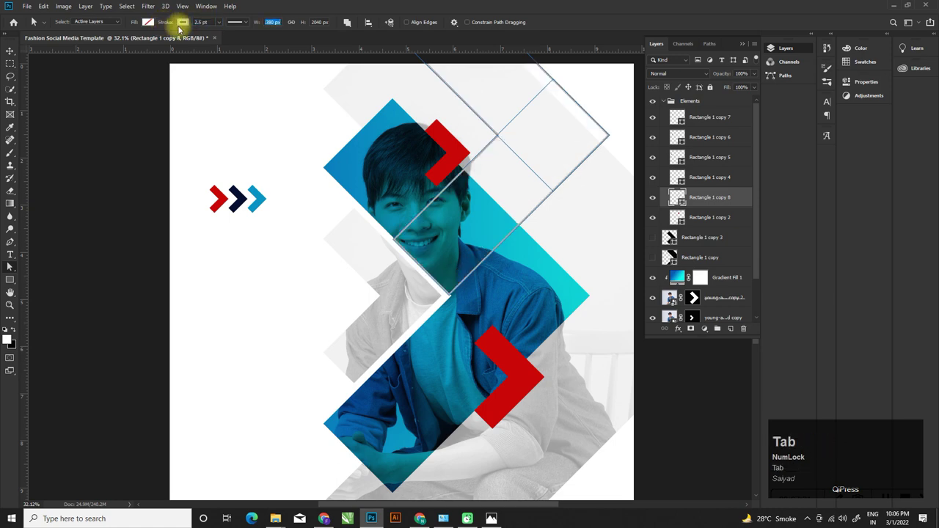
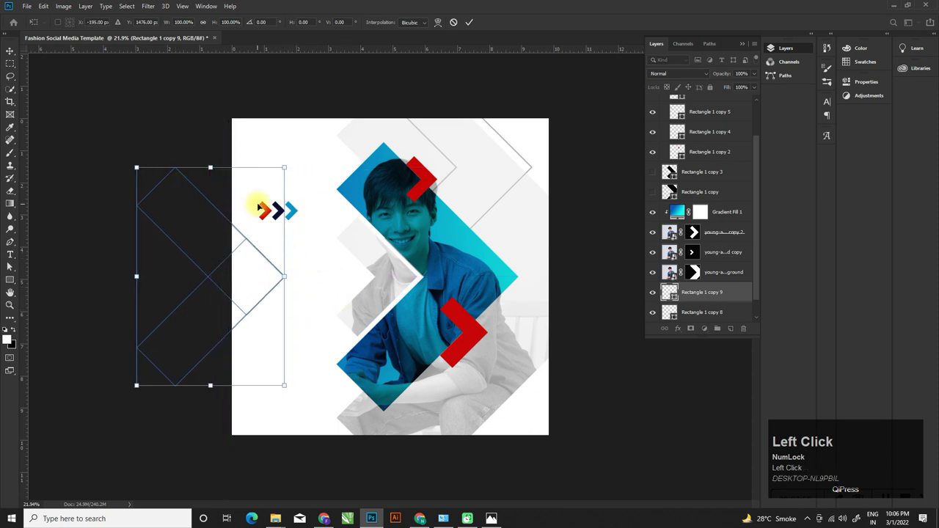
scroll(down, 3)
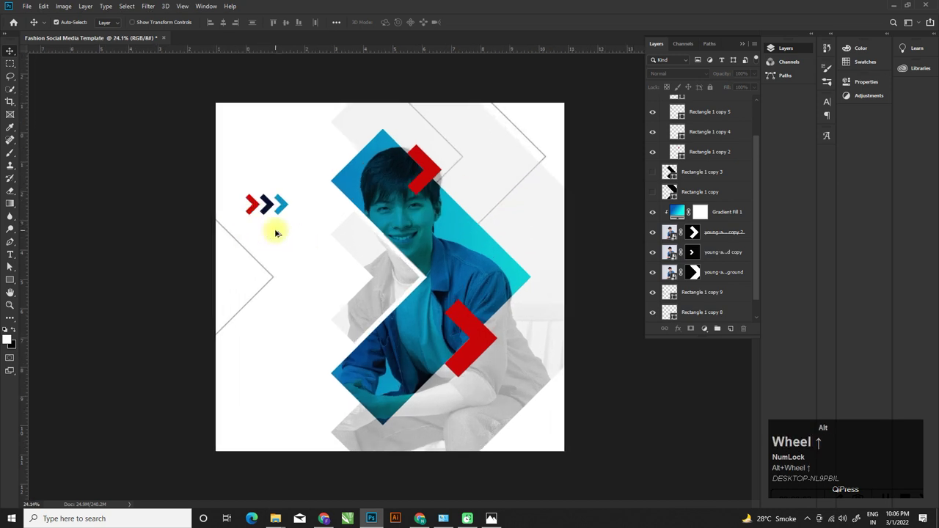
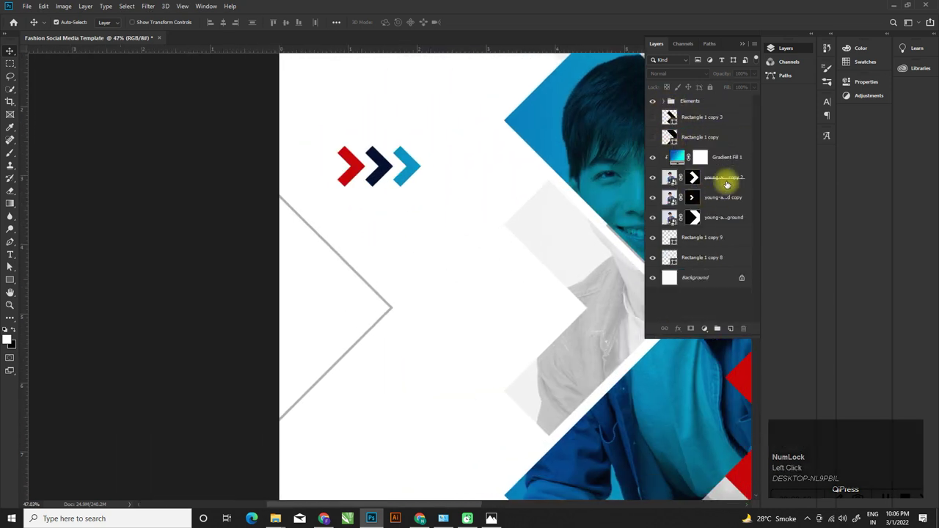
Group the photo copies and gradient fill into a layer group named Model
click(733, 177)
click(724, 224)
click(718, 333)
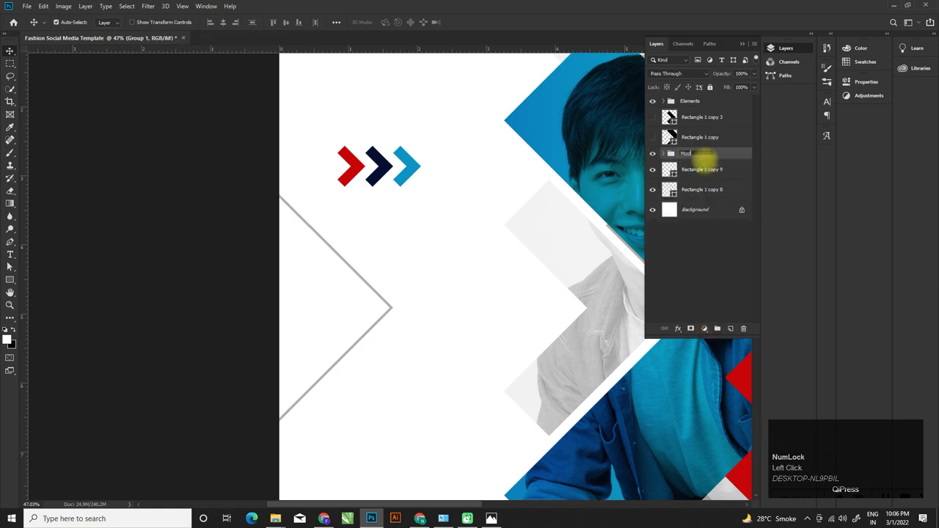
key(Return)
Group Rectangle 1 copy 9 and copy 8 as Elements, then begin a text layer
click(711, 171)
click(712, 191)
click(720, 334)
click(694, 170)
key(Return)
click(712, 99)
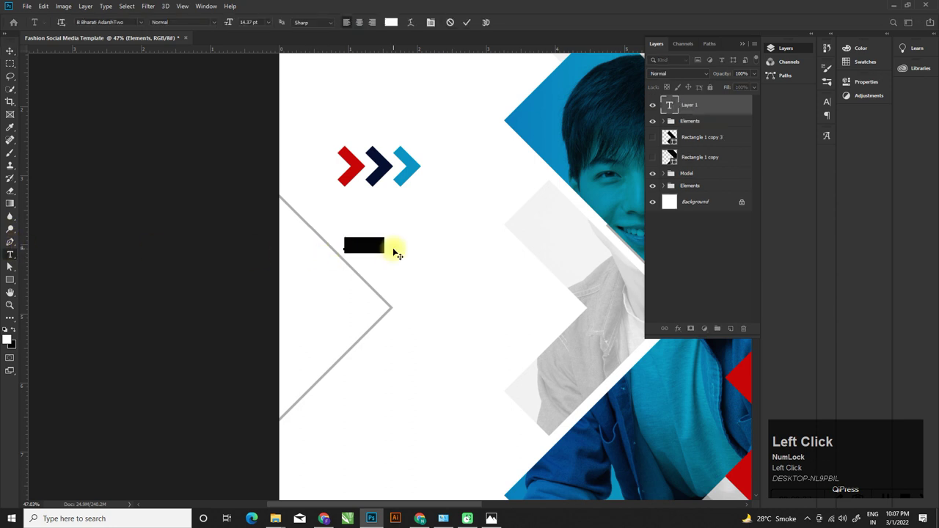
Set the SOMETHING headline's font family to Bebas Neue
click(133, 25)
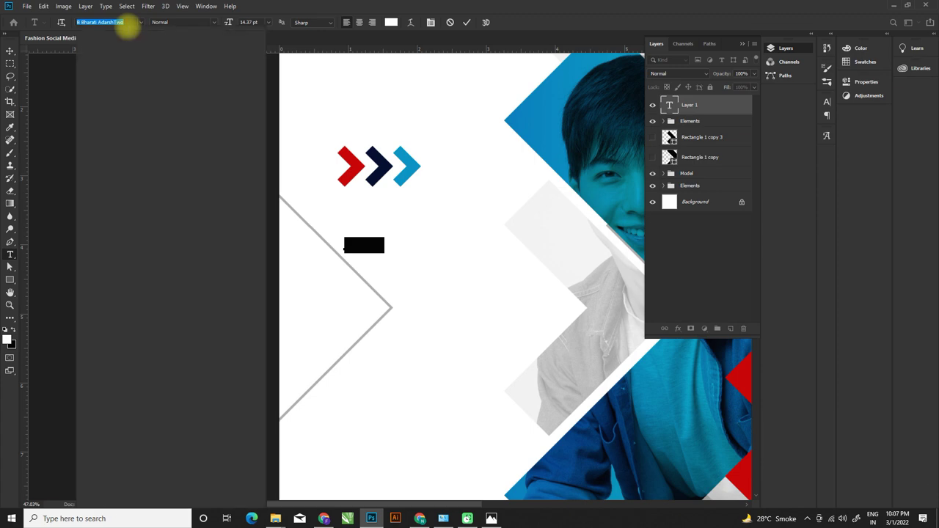
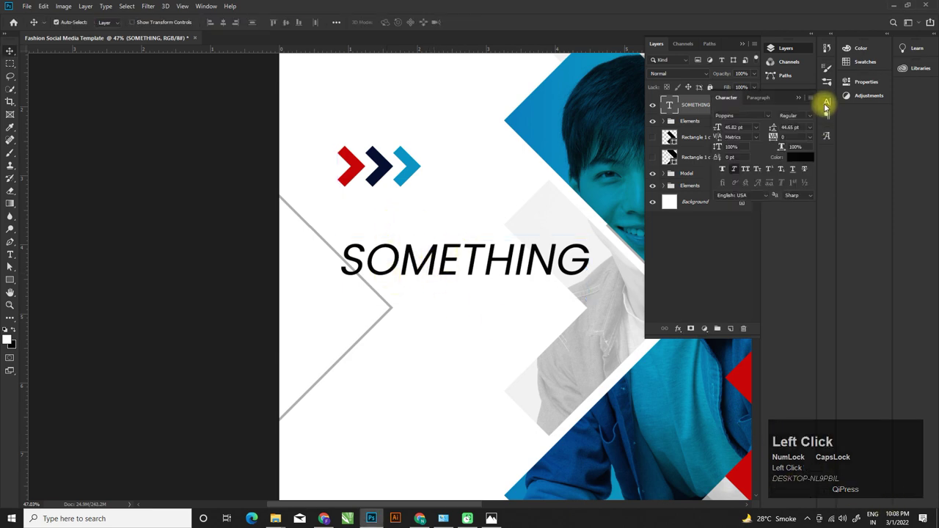
click(811, 119)
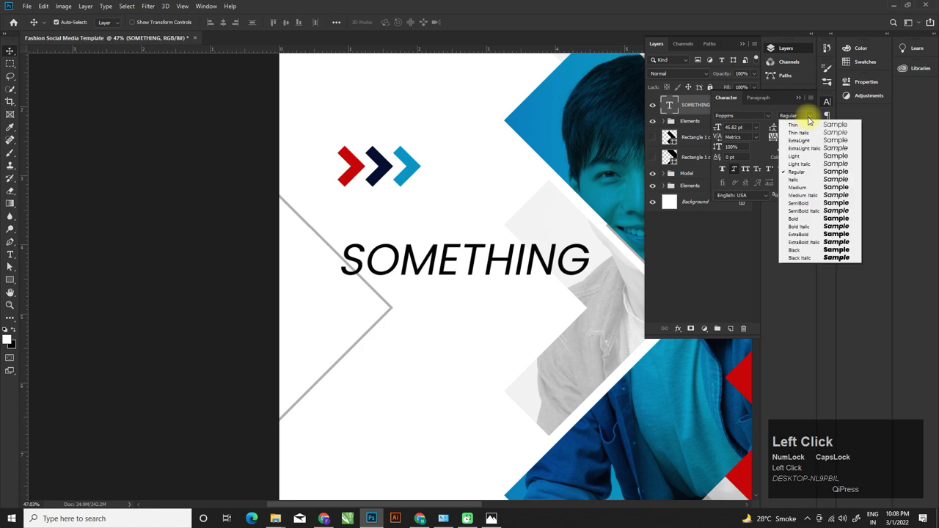
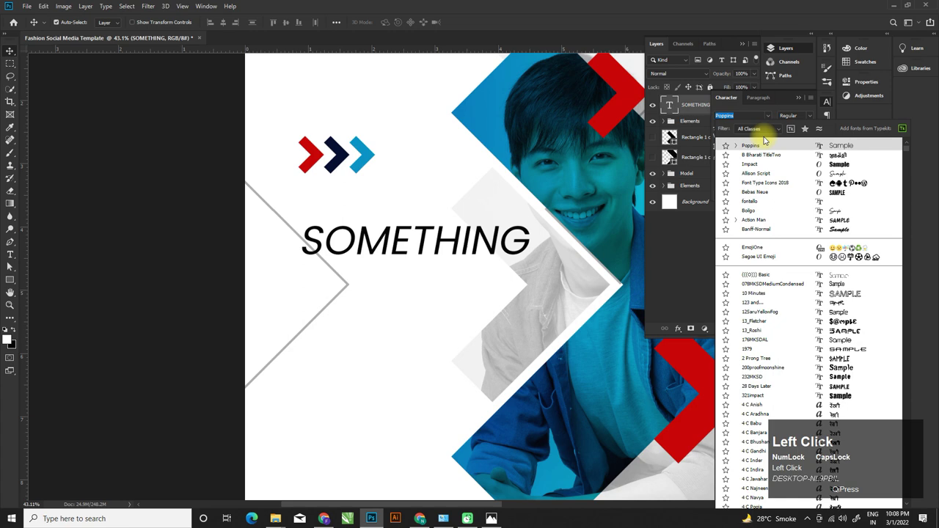
click(763, 195)
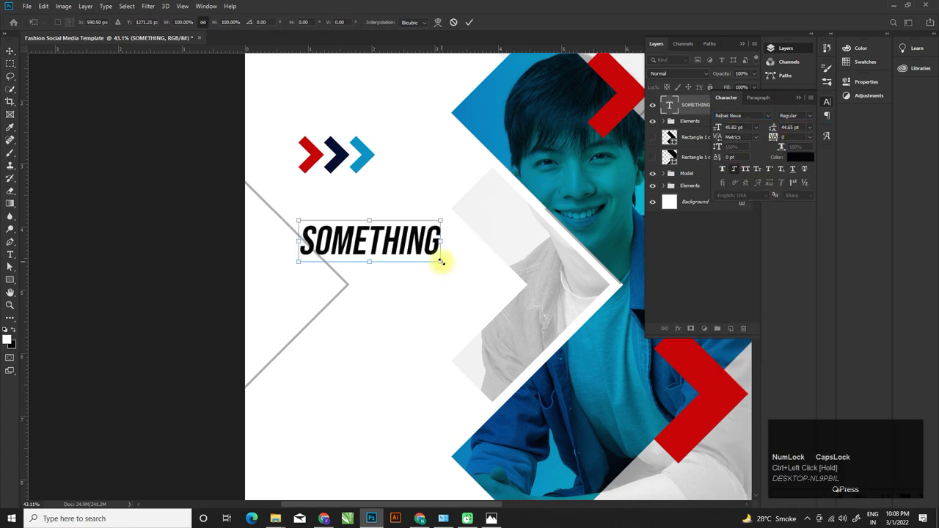
Scale the SOMETHING headline up to about 184% with Free Transform
drag(611, 182, 610, 182)
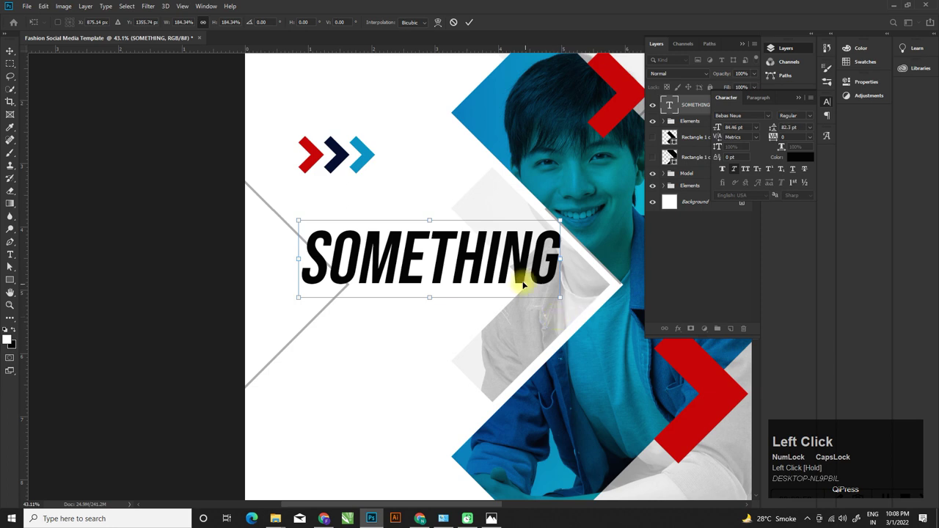
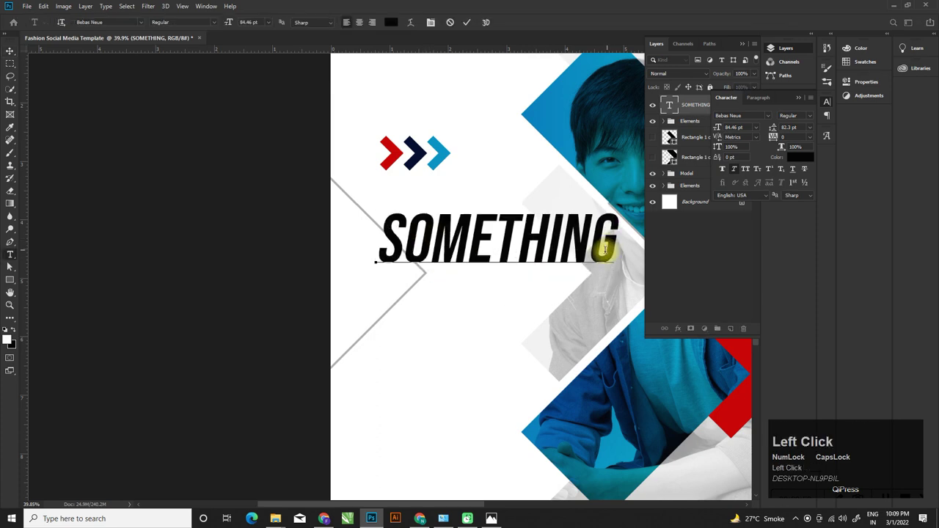
Break the headline into three lines: SOMETHING / WE CALL / FASHION
key(Return)
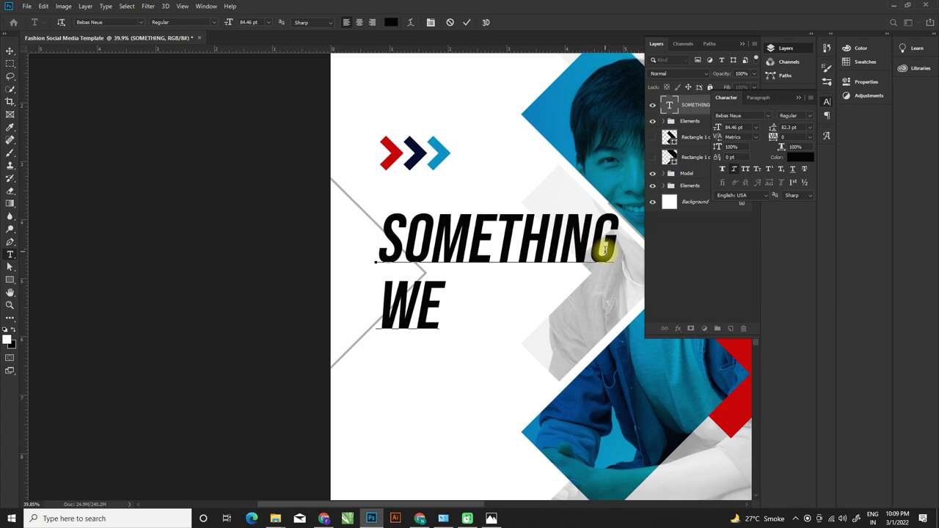
key(Left)
key(space)
key(End)
key(Return)
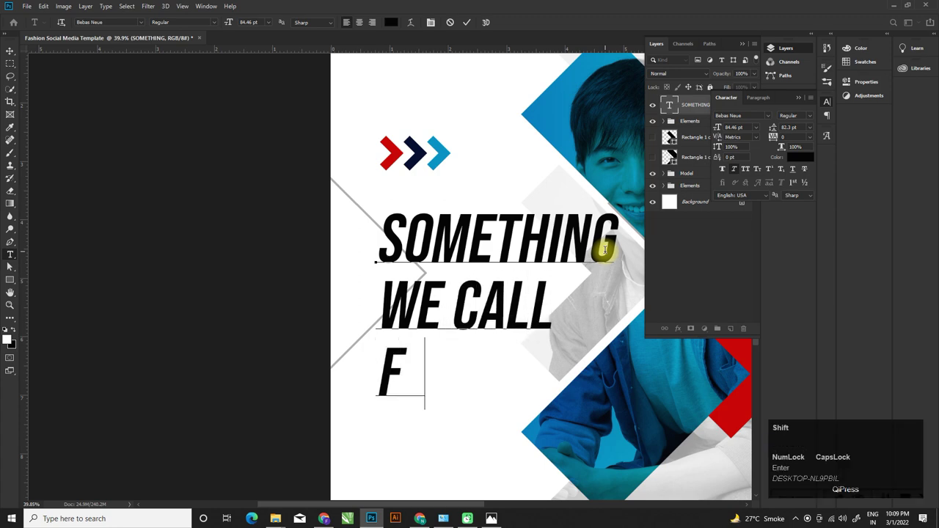
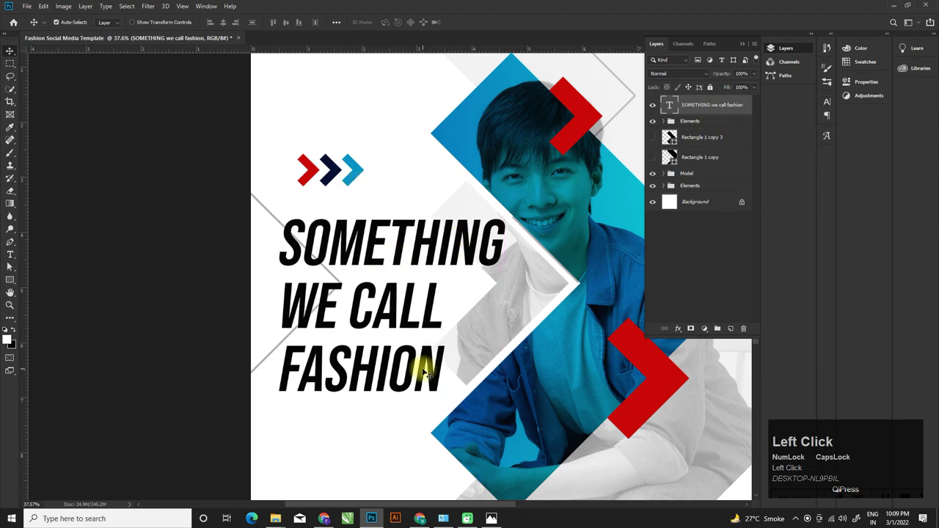
Select the word FASHION, colour it red and commit the headline edit
key(Home)
key(shift+Page_Down)
key(Home)
key(shift+End)
click(396, 25)
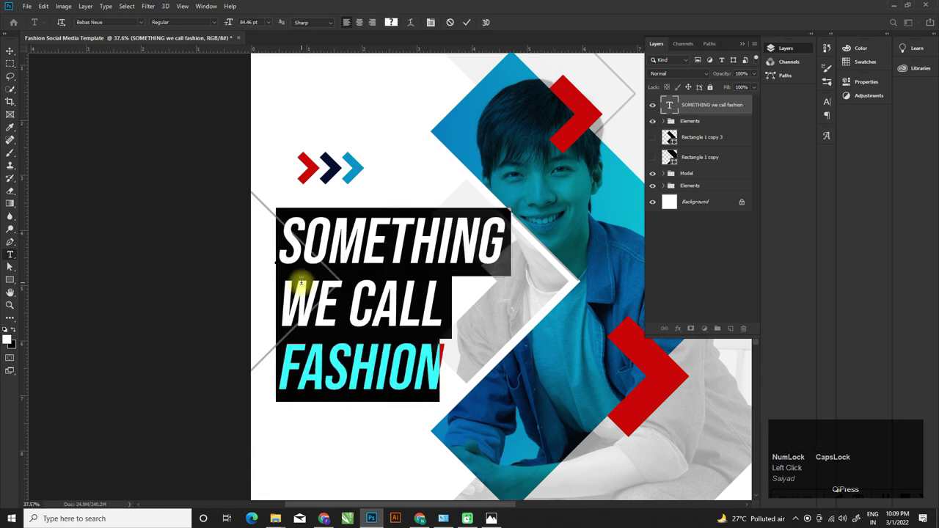
key(alt+Up)
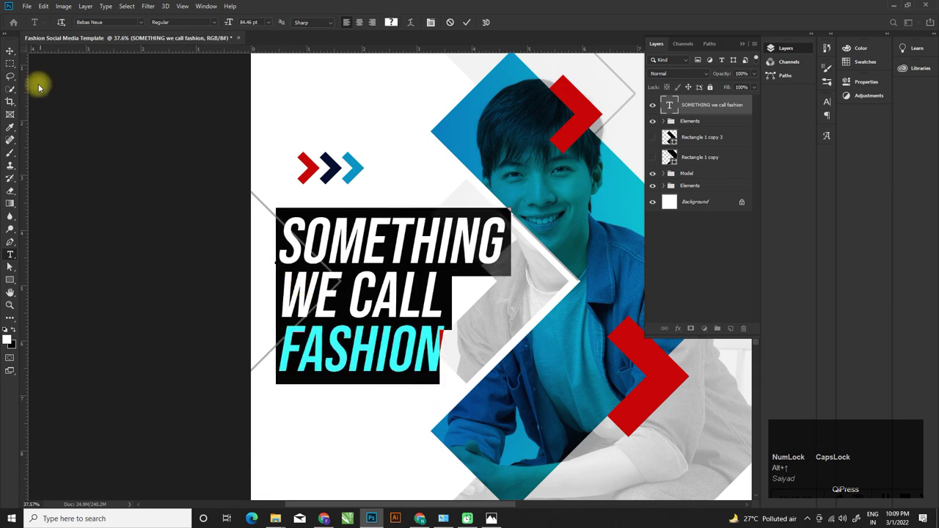
click(15, 51)
scroll(down, 3)
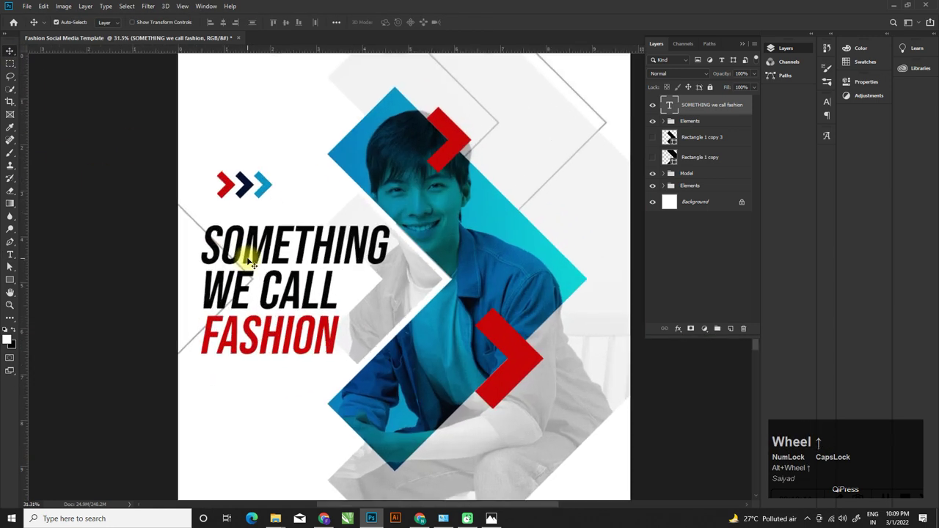
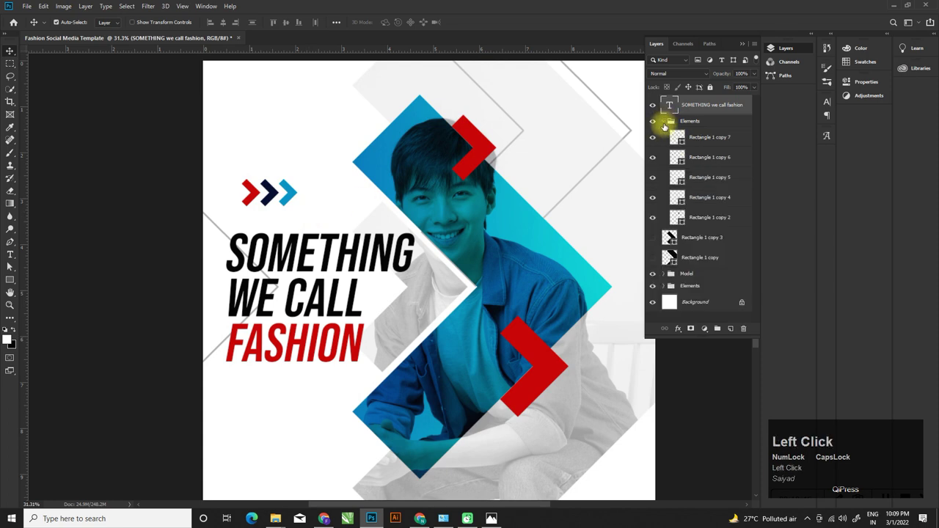
Select the three small chevron arrows in the Elements group
click(710, 180)
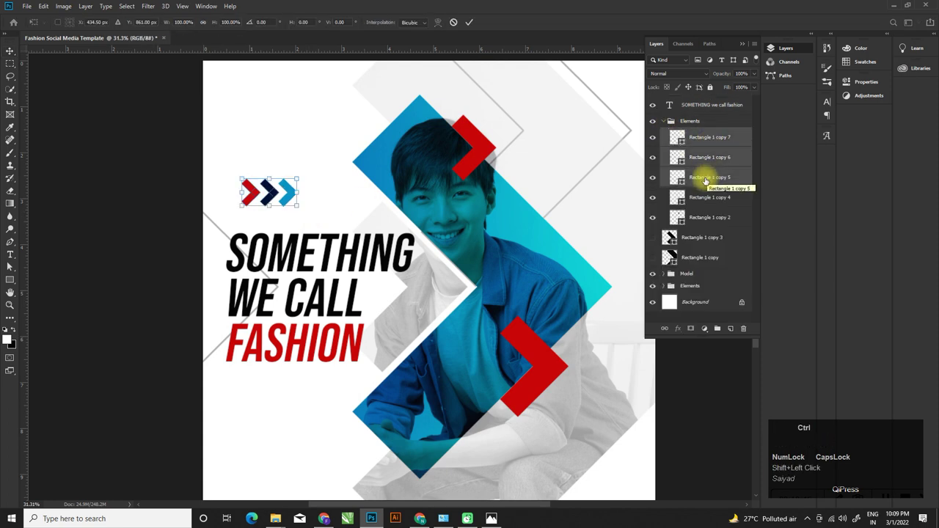
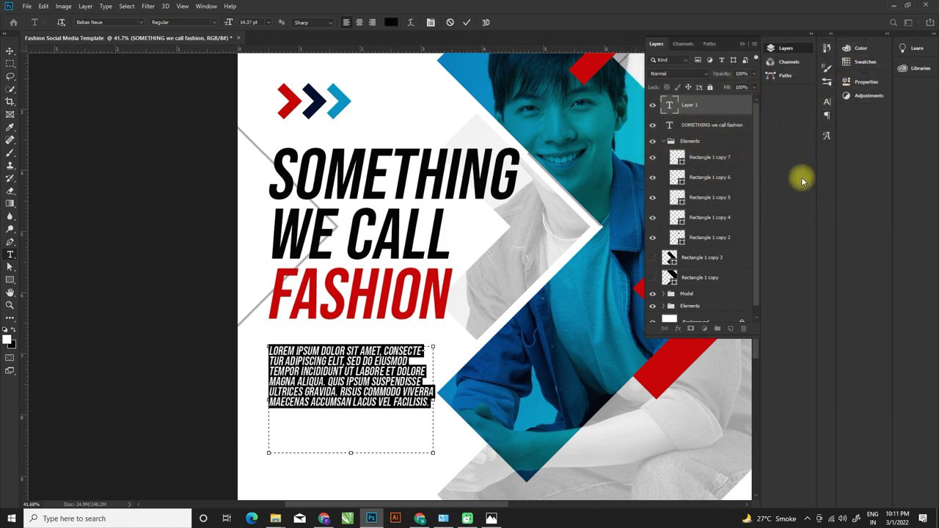
Commit the lorem ipsum body paragraph and collapse the Elements layer group
key(alt+Down)
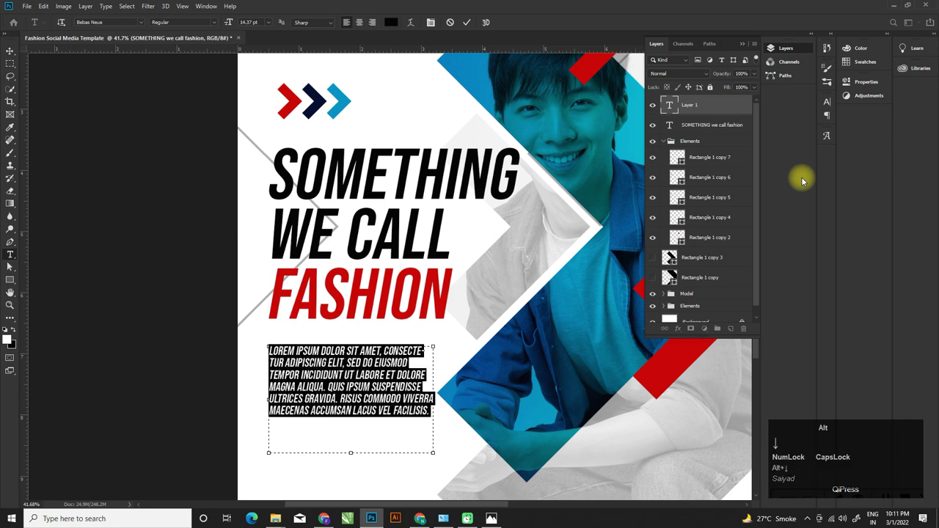
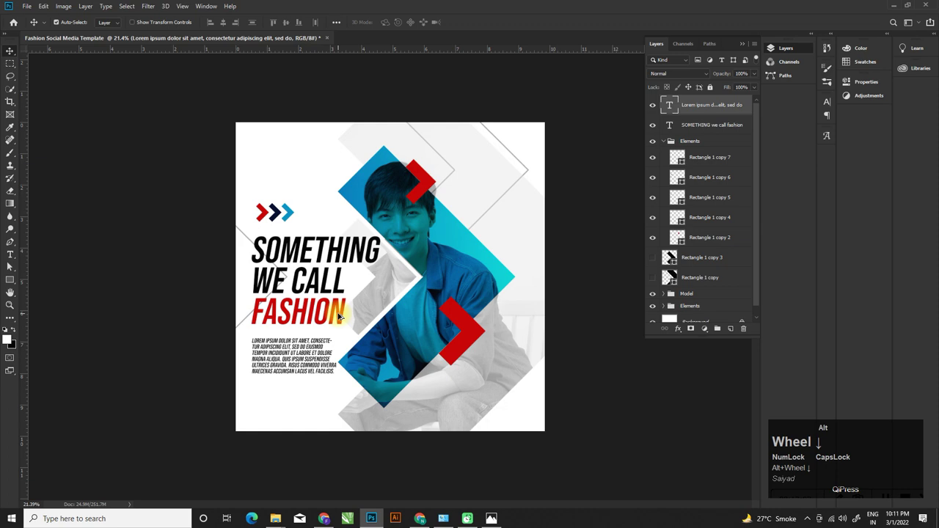
scroll(up, 3)
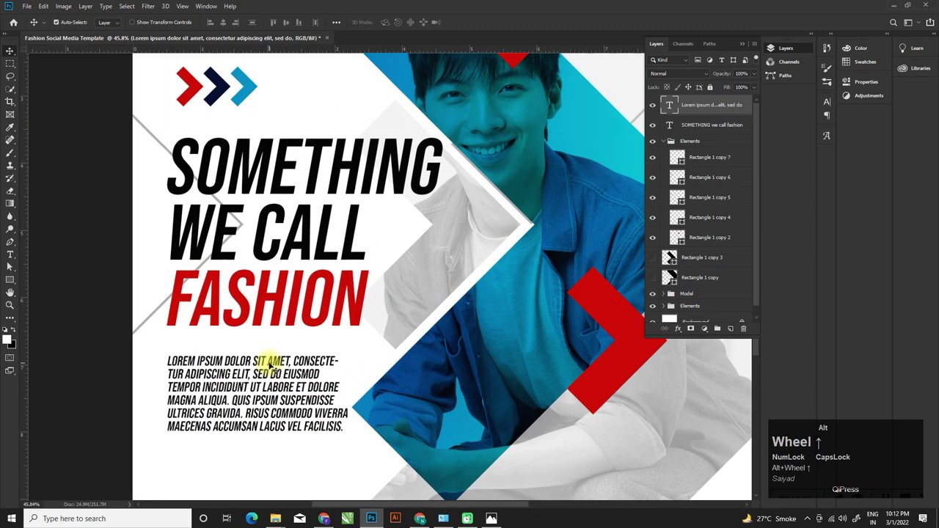
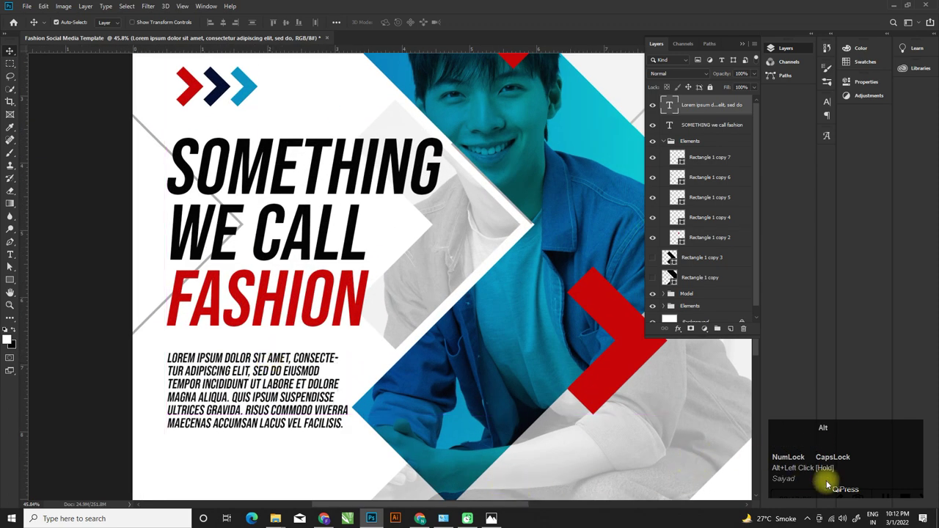
scroll(down, 3)
click(720, 145)
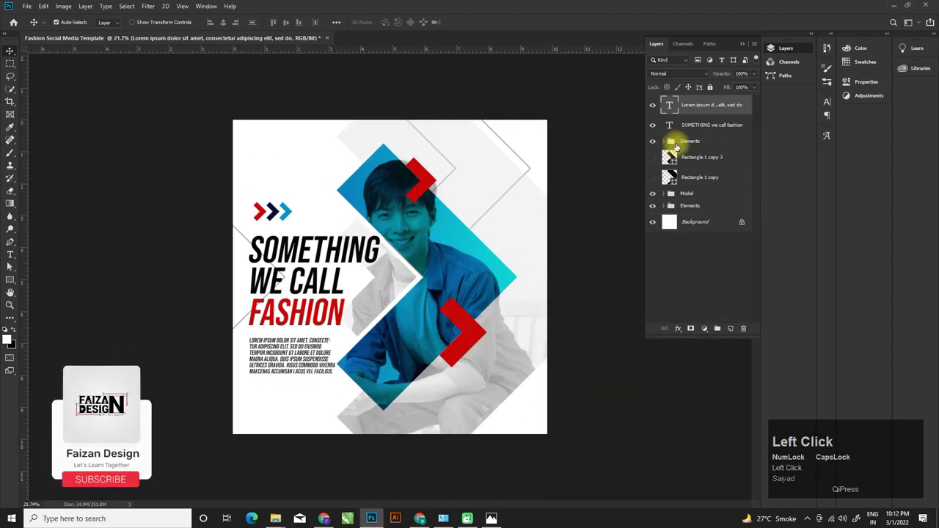
Select the model, chevron and arrow layers and nudge them about half an inch right
click(700, 195)
click(707, 146)
click(702, 210)
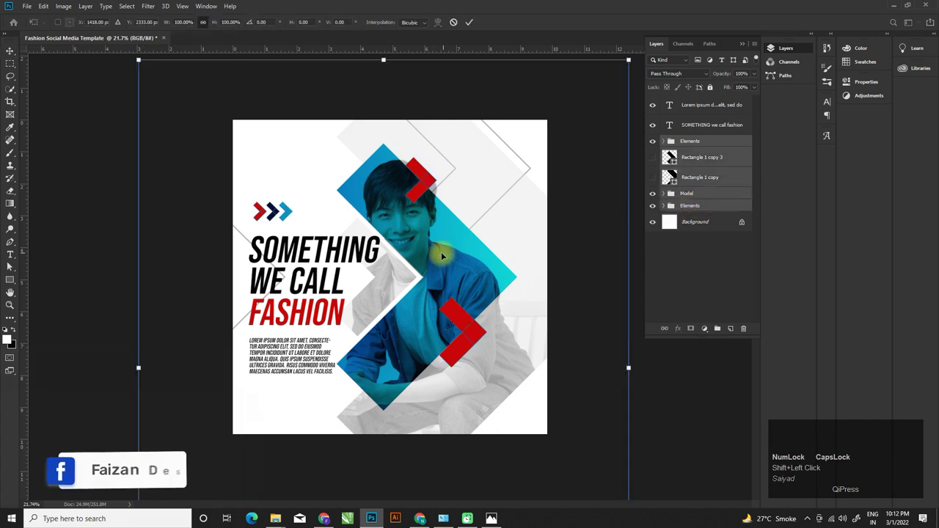
drag(438, 258, 456, 255)
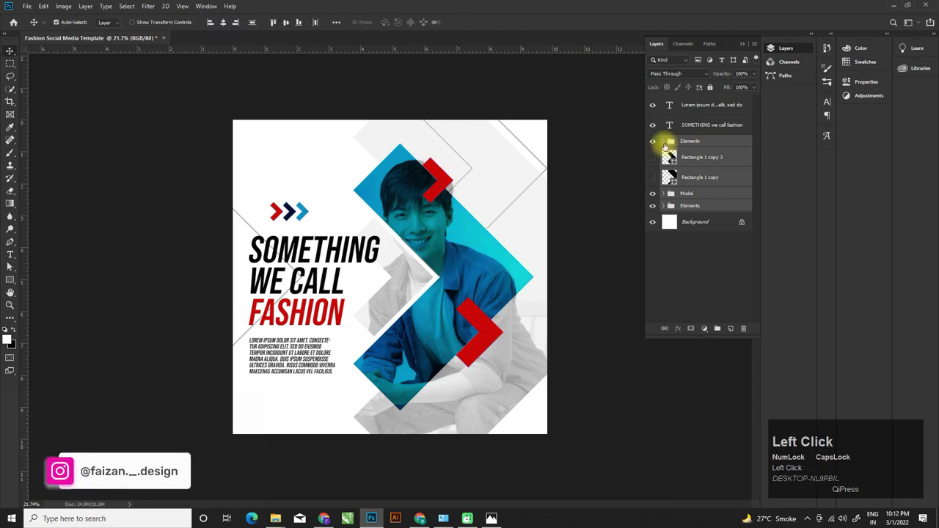
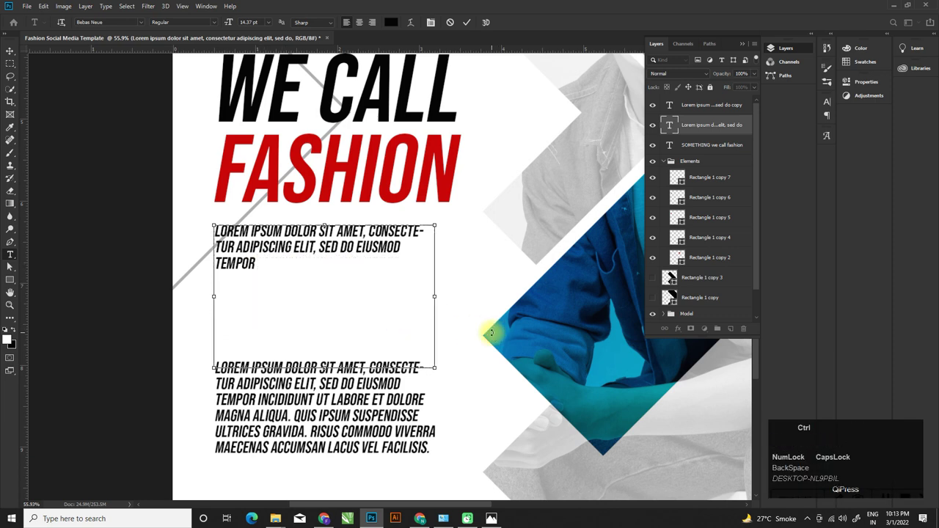
Enlarge the upper paragraph into a three-line subheading and commit the text edits
key(ctrl+shift+.)
key(alt+Down)
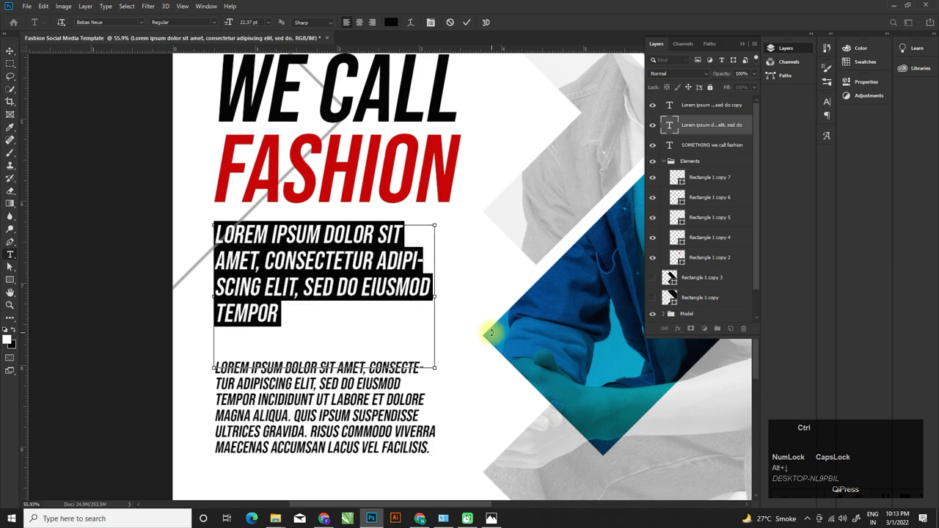
key(ctrl+shift+,)
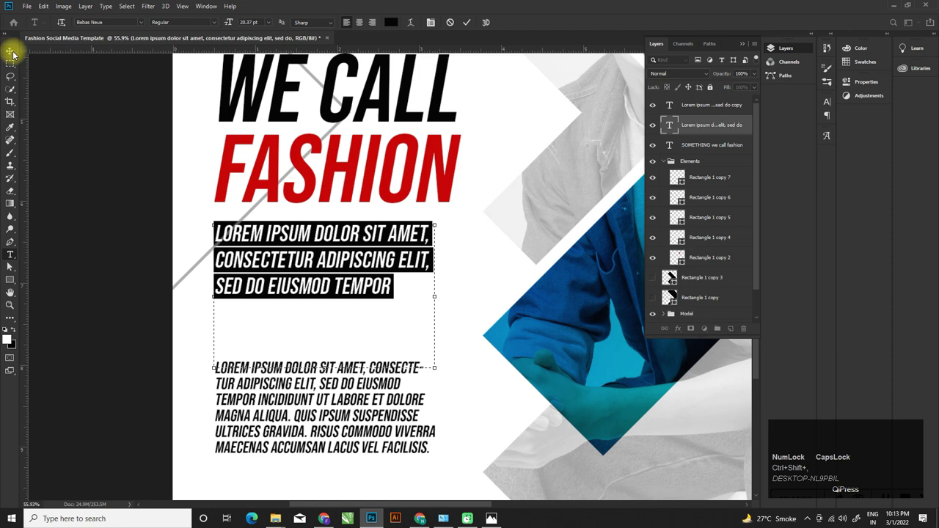
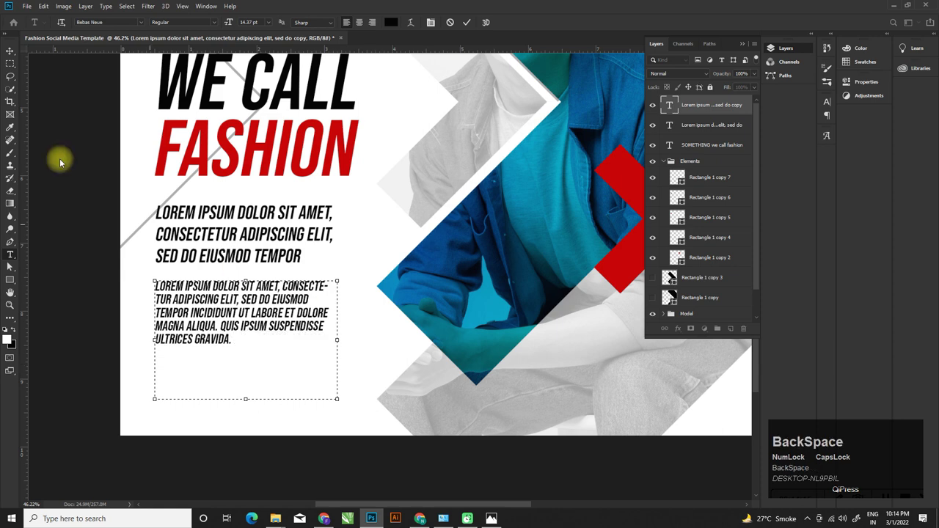
click(19, 57)
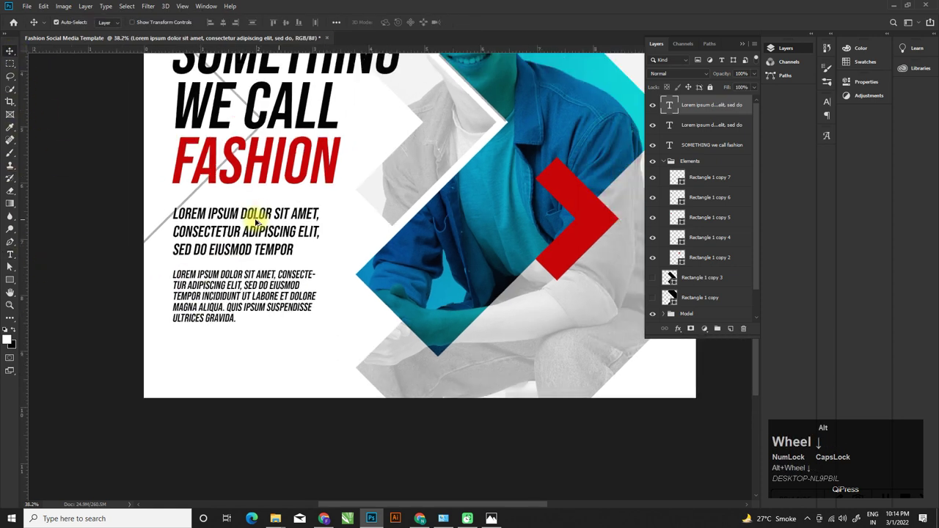
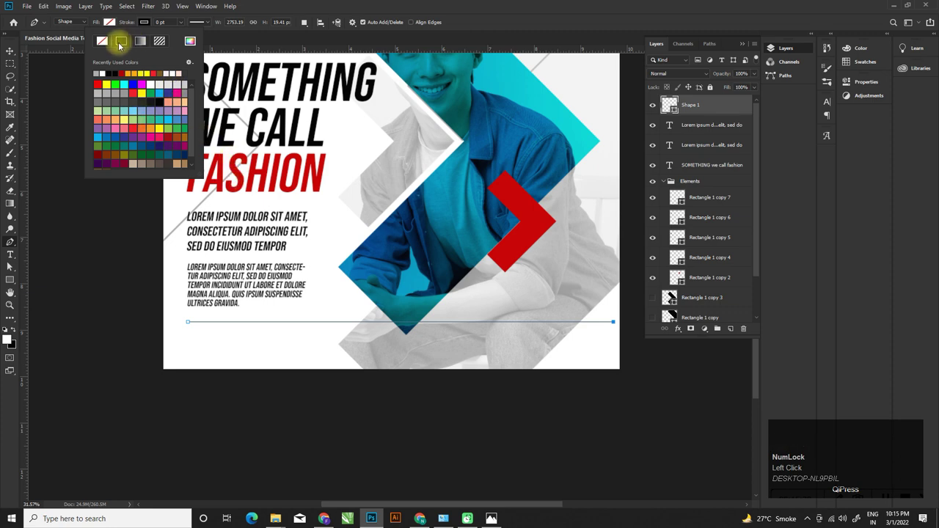
Choose a grey stroke colour for the horizontal divider line
click(123, 47)
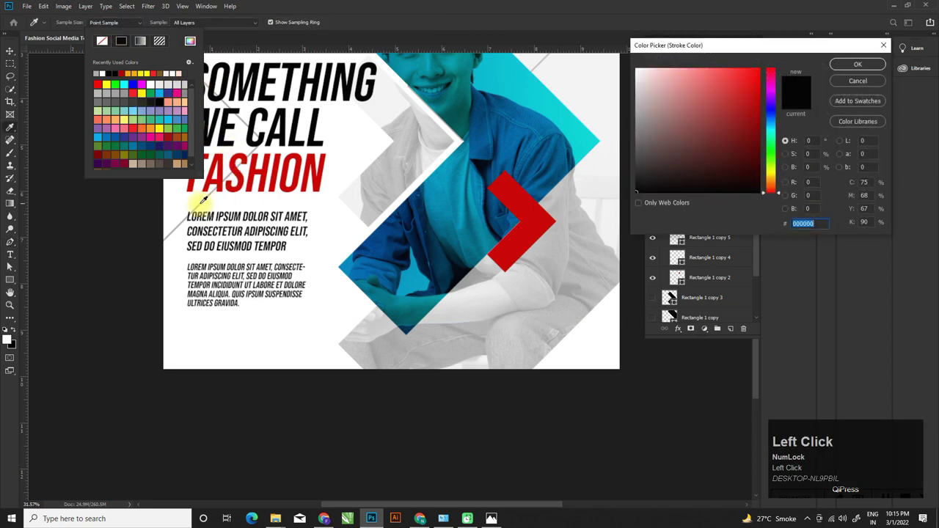
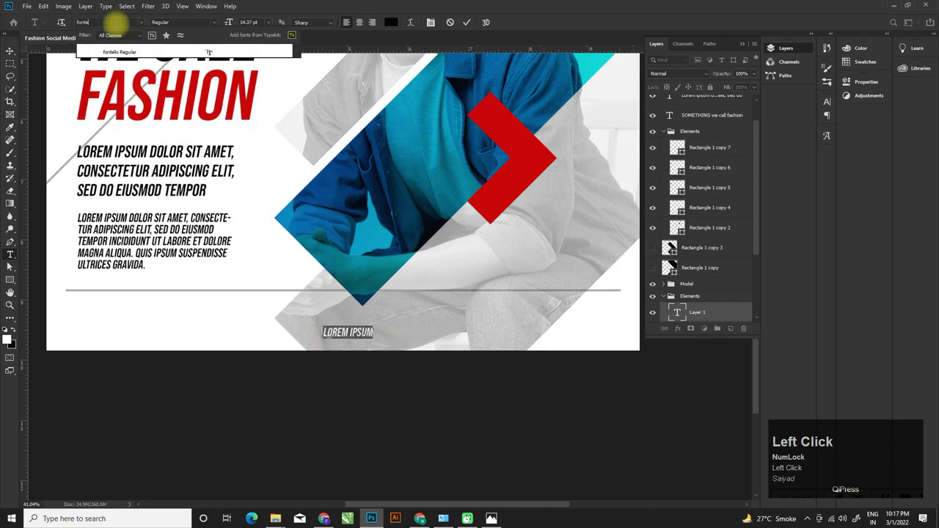
Set the text to the fontello font and insert the YouTube, Twitter, Facebook and Instagram glyphs
key(Down)
key(Return)
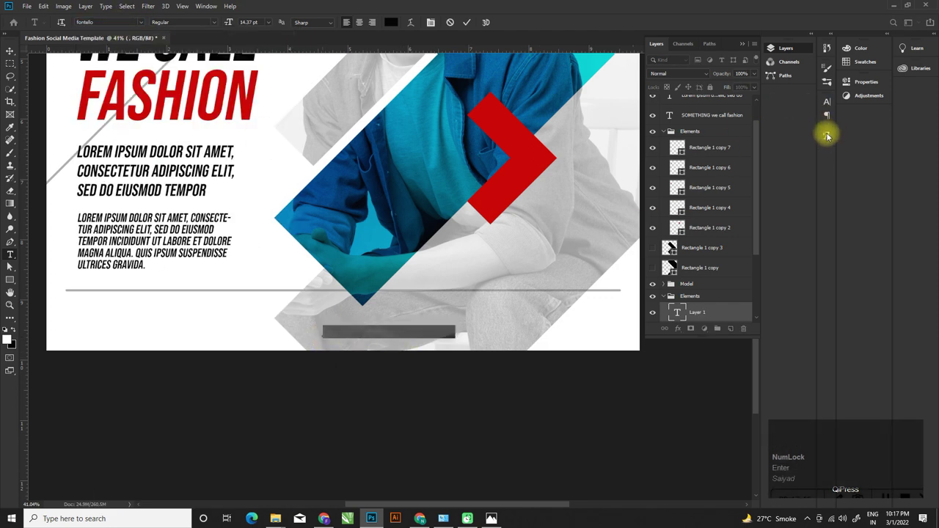
click(830, 135)
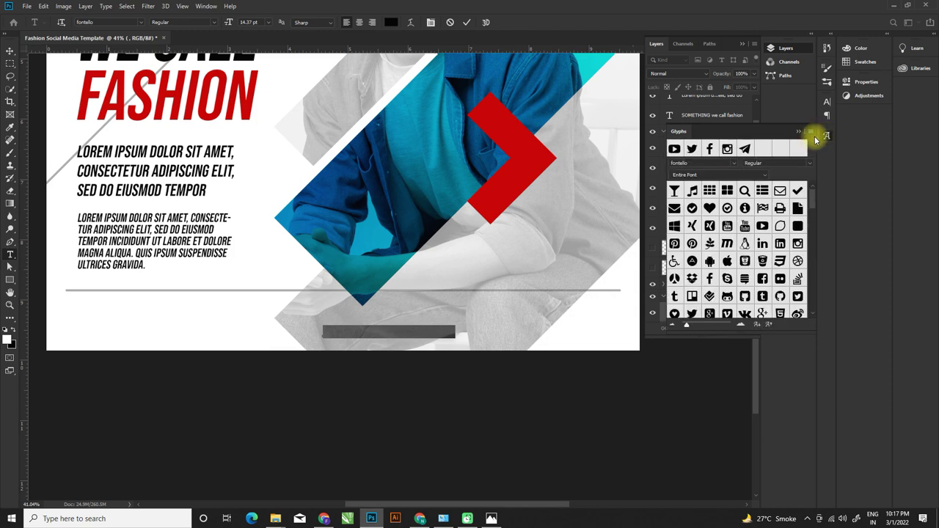
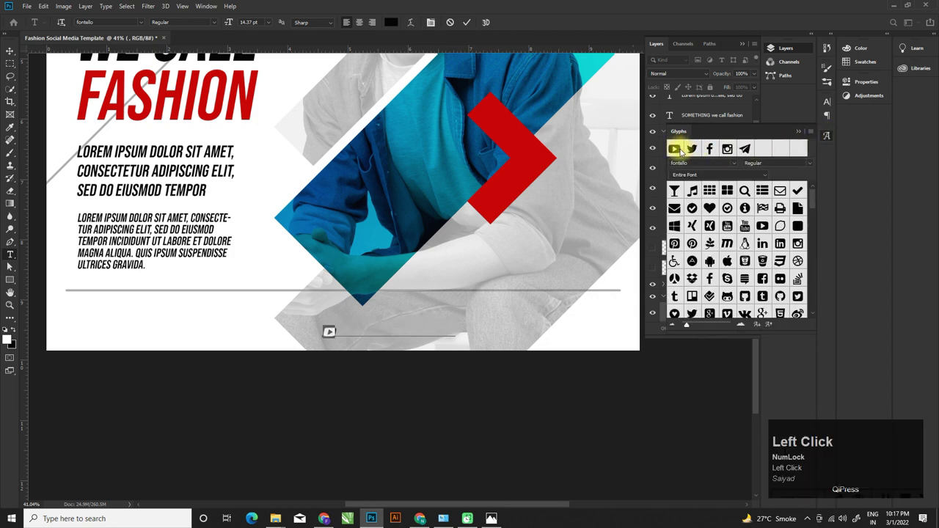
key(Right)
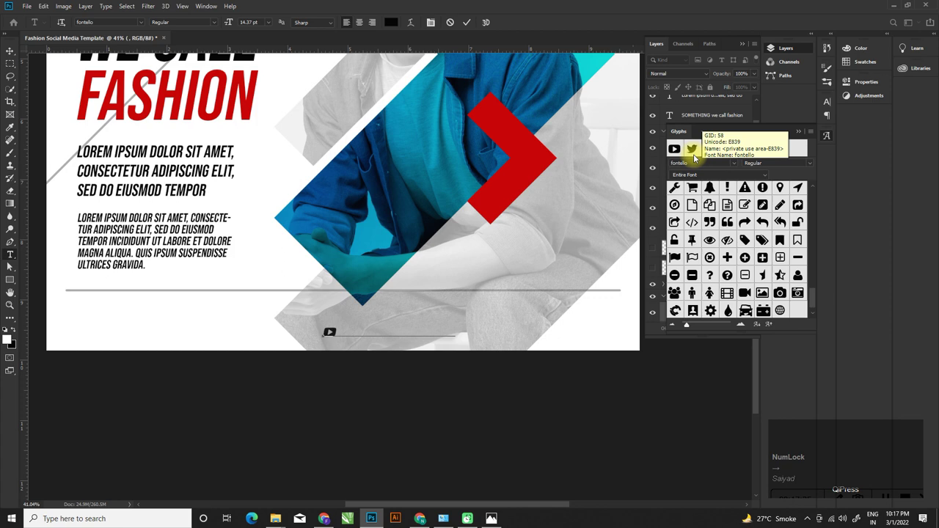
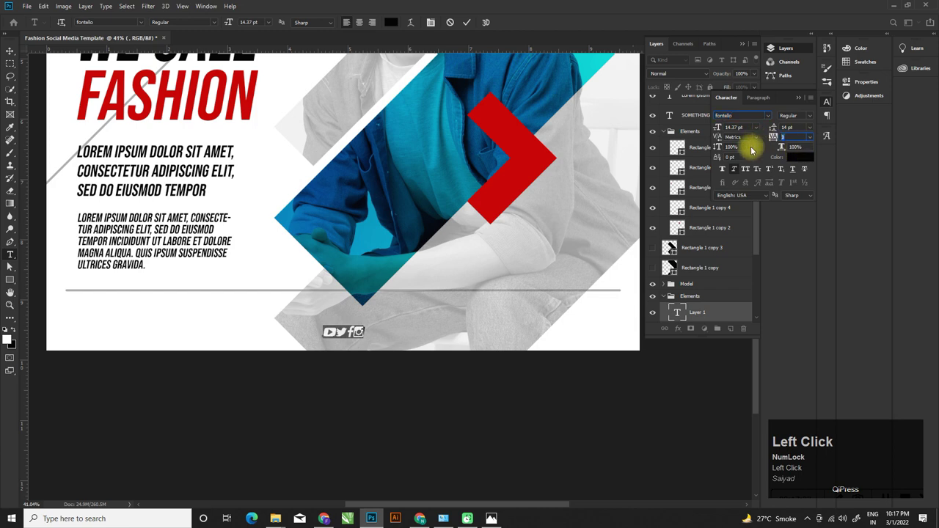
Increase the tracking so the four social icons sit in an evenly spaced row
drag(14, 53, 802, 102)
scroll(up, 3)
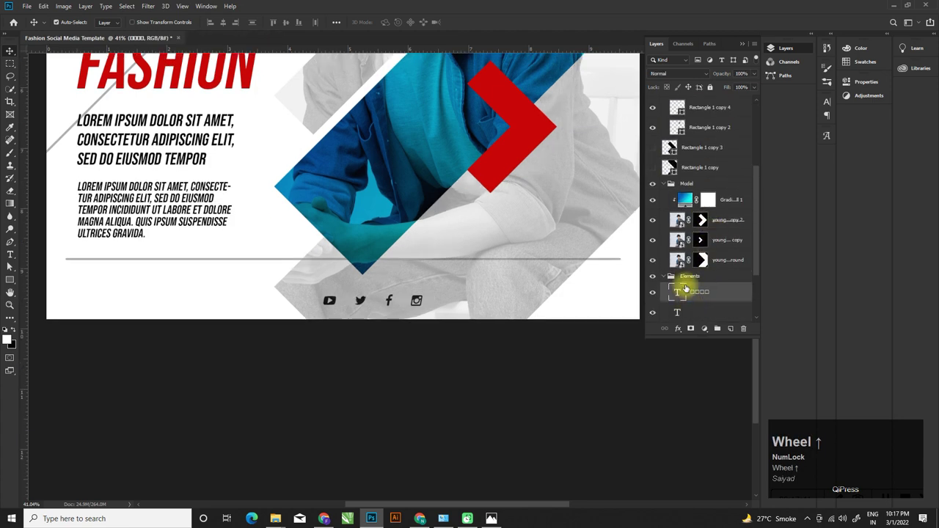
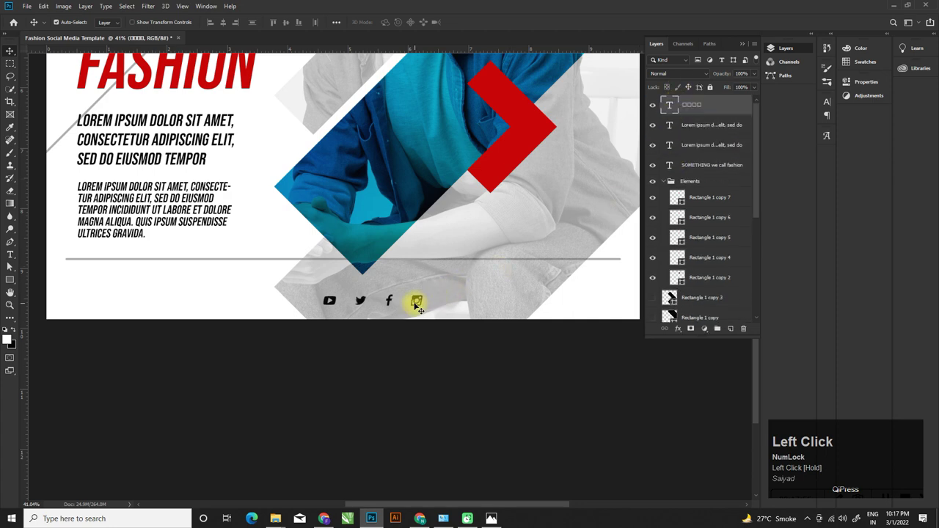
scroll(down, 3)
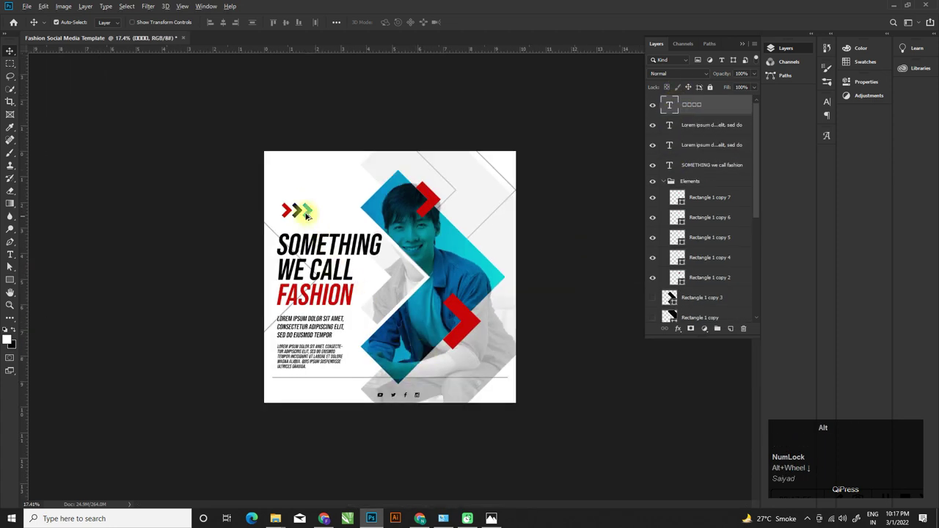
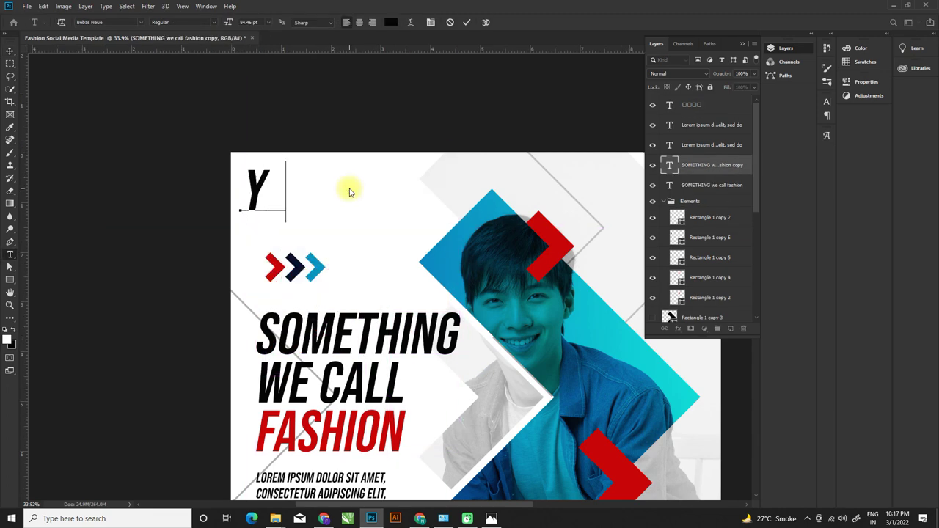
Retype the duplicated headline as a smaller YOUR LOGO wordmark and commit it
key(shift+space)
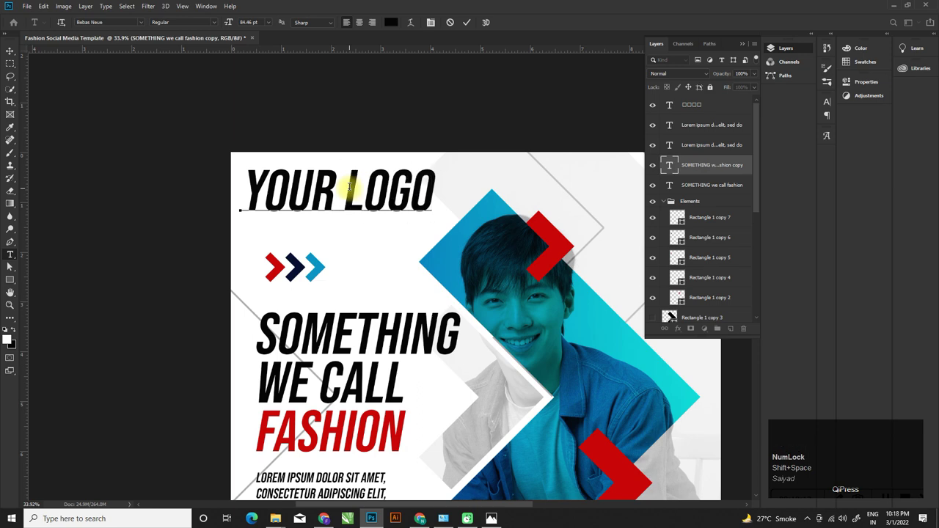
key(ctrl+shift+,)
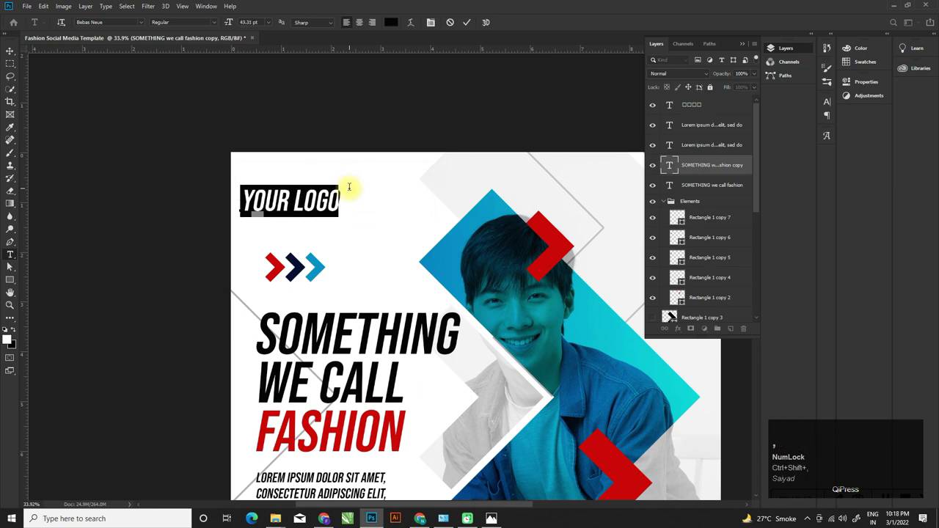
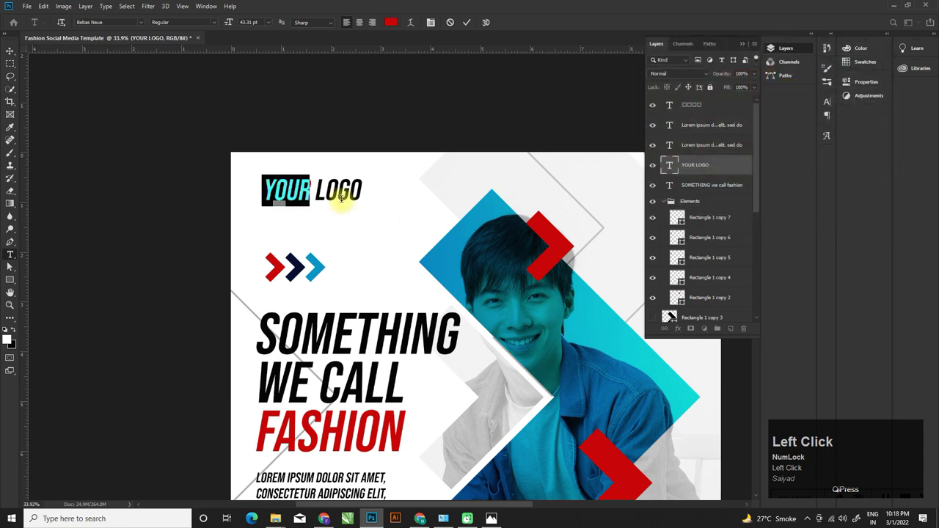
scroll(down, 3)
click(17, 52)
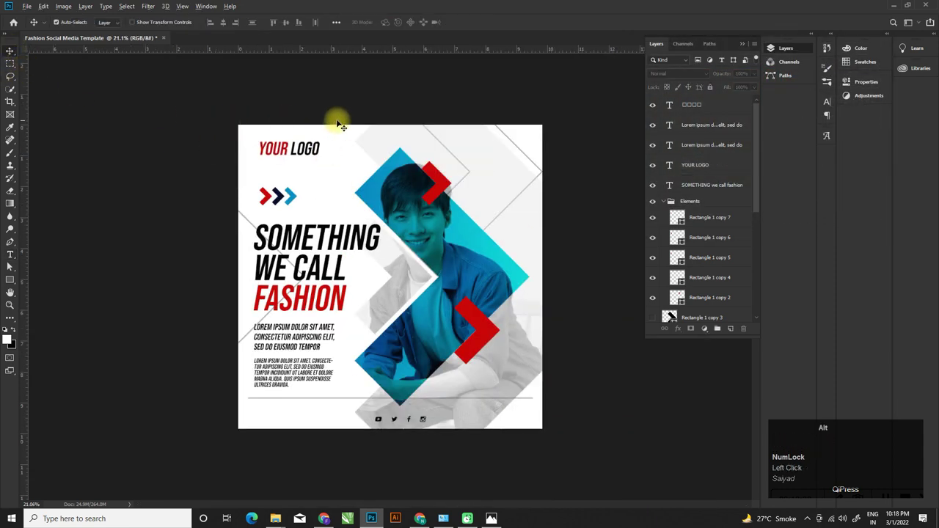
scroll(up, 3)
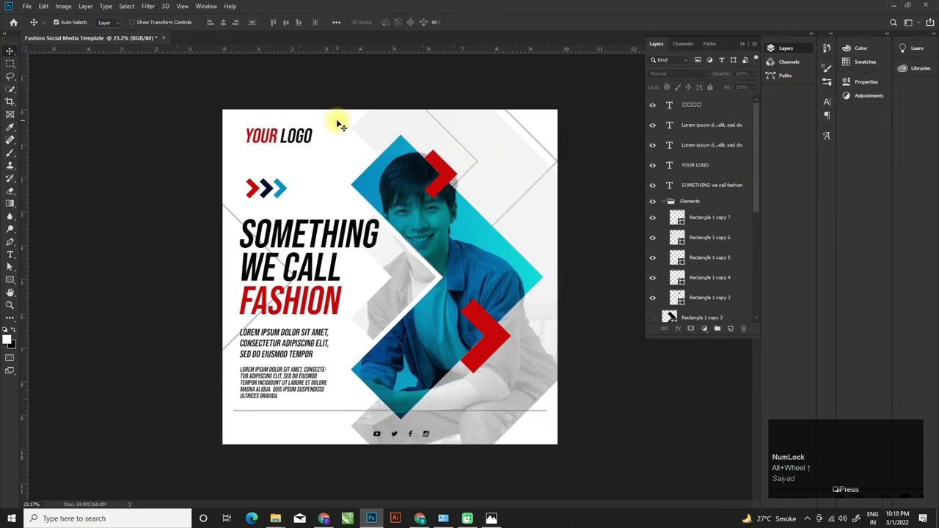
scroll(up, 3)
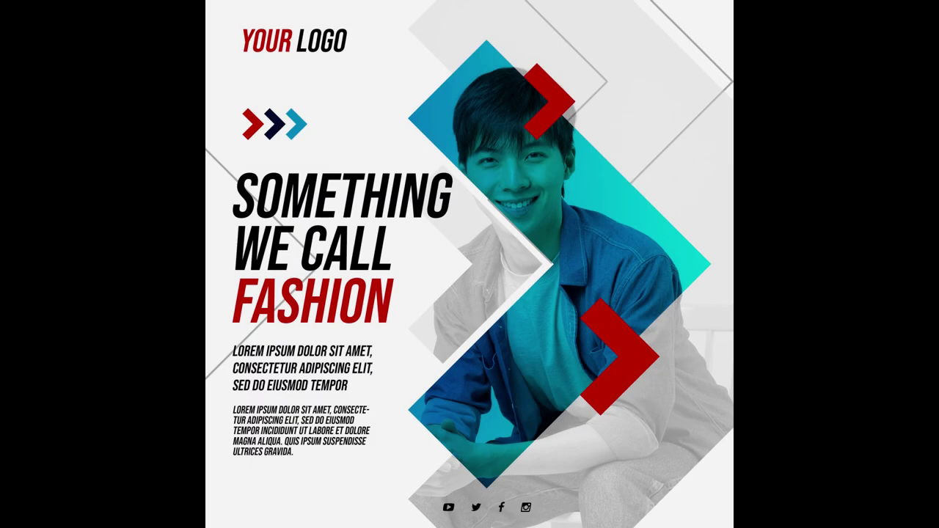